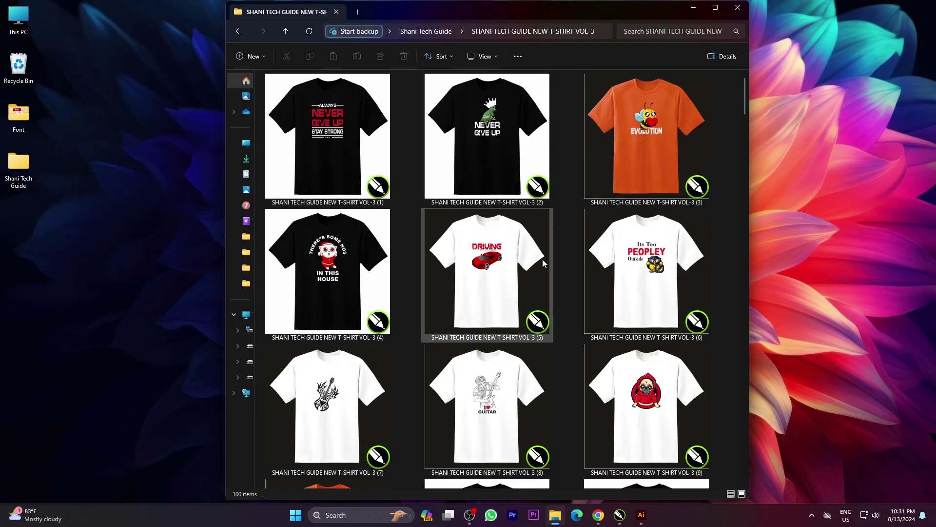
Browse down through the T-shirt design folder in File Explorer and back up.
scroll("down", 3)
scroll("down", 3)
scroll("down", 3)
scroll("down", 3)
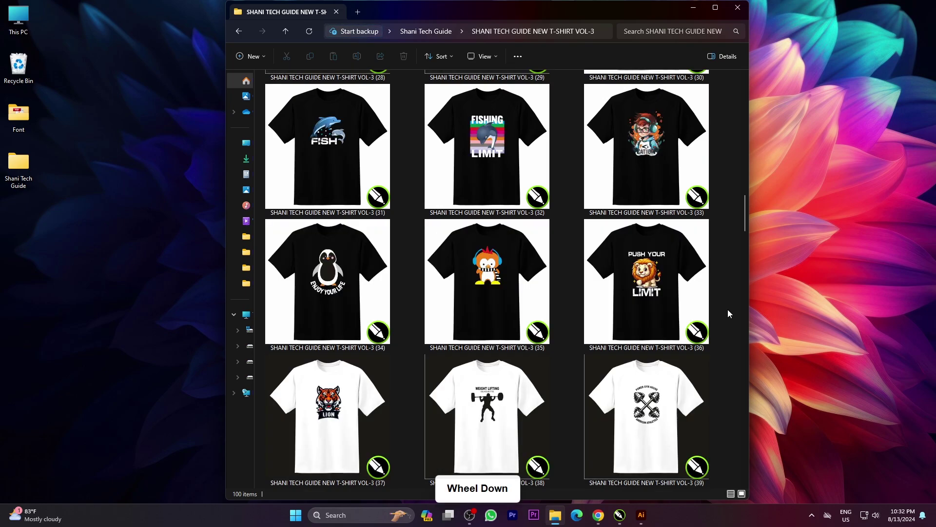
scroll("down", 3)
scroll("down", 3)
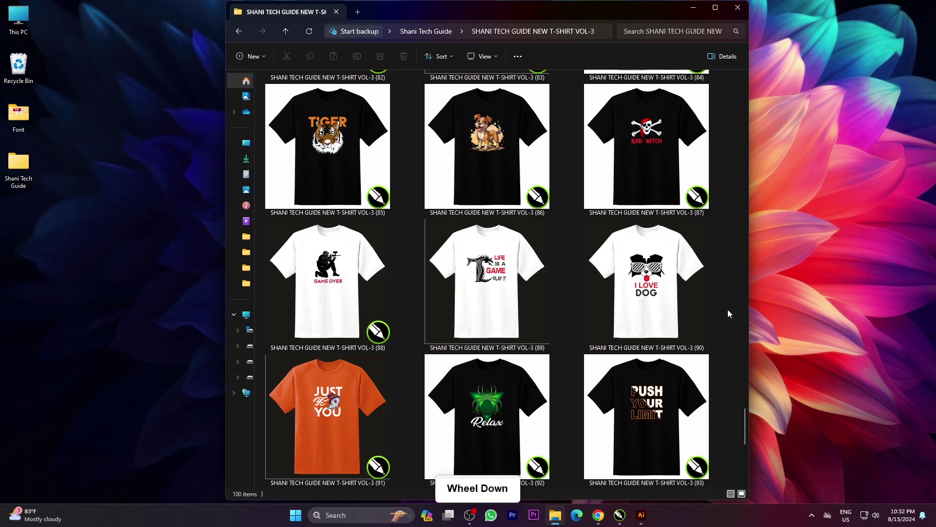
scroll("up", 3)
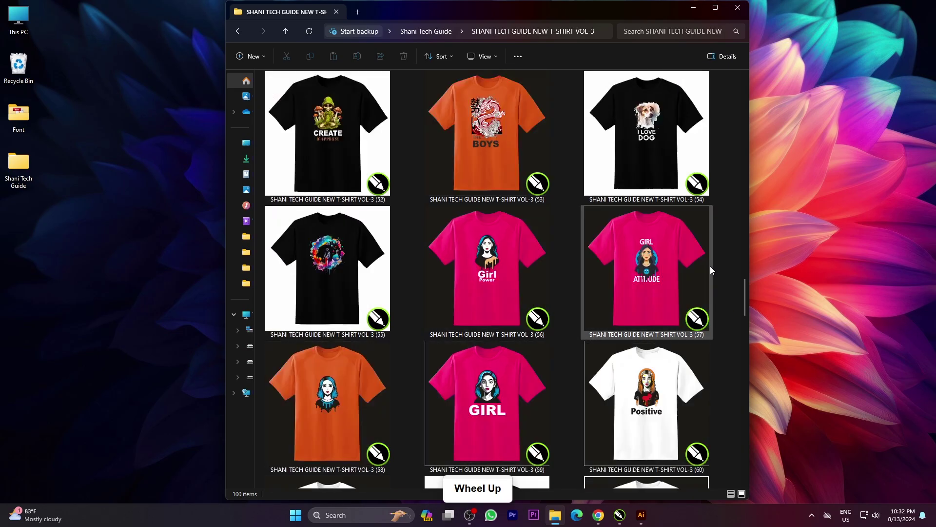
Switch to CorelDRAW 2018 and bring up the Open Drawing dialog on the design folder.
left_click(747, 8)
key("ctrl+o")
left_click(71, 128)
Open the first T-shirt design file from the Open Drawing dialog.
left_click(241, 102)
double_click(240, 102)
left_click(251, 82)
double_click(251, 82)
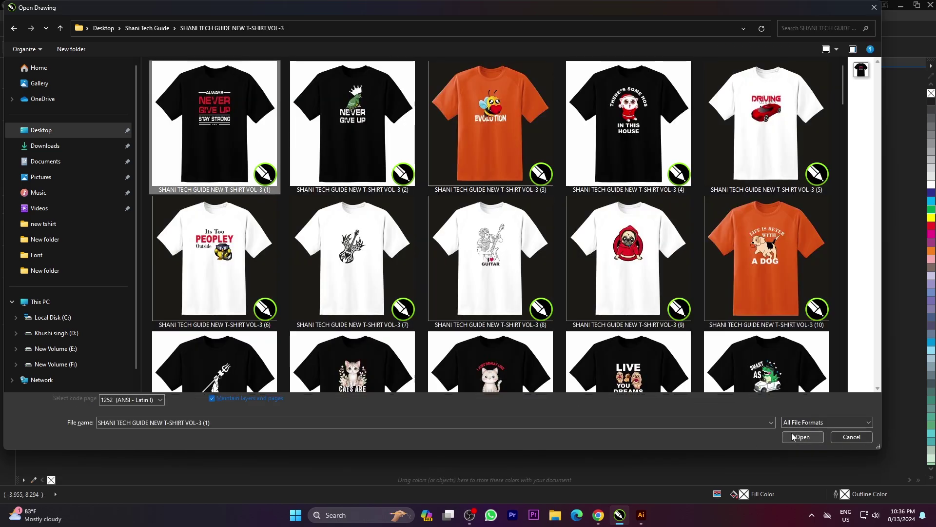
left_click(774, 436)
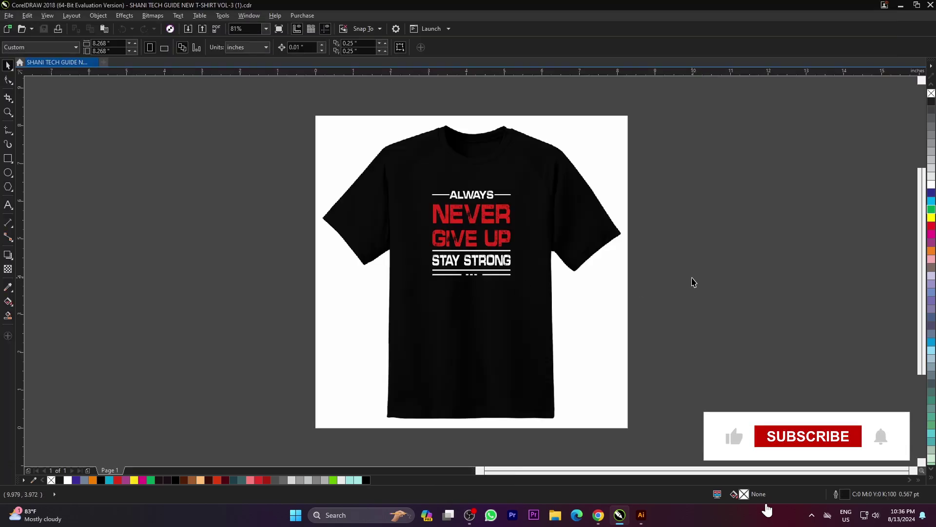
Colour the NEVER lettering cyan and the STAY STRONG lettering yellow, then select the slogan group.
key("F9")
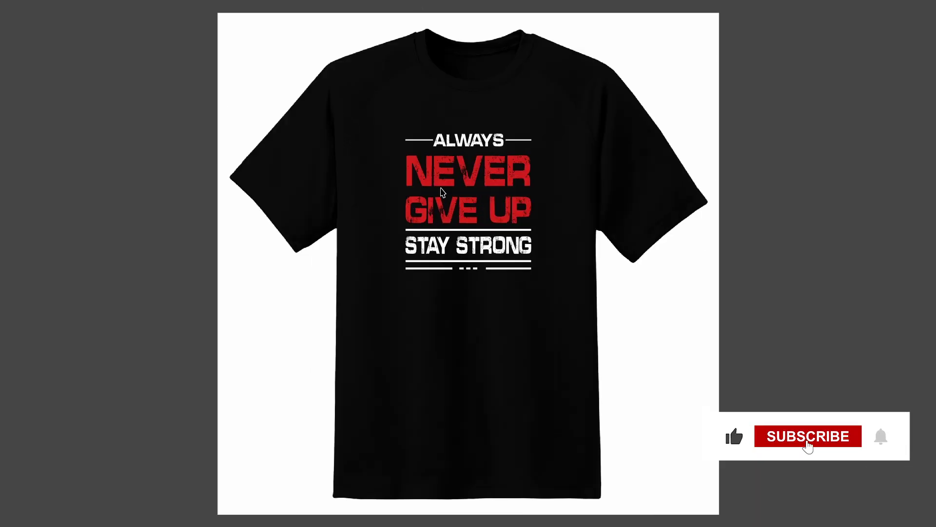
left_click(511, 210)
left_click(892, 229)
left_click(932, 221)
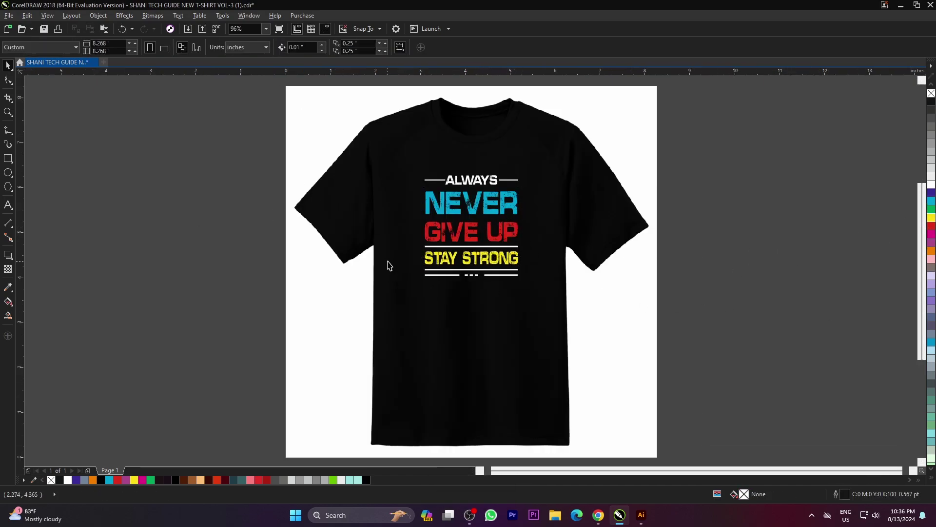
key("F4")
left_click(721, 283)
key("F9")
left_click(807, 346)
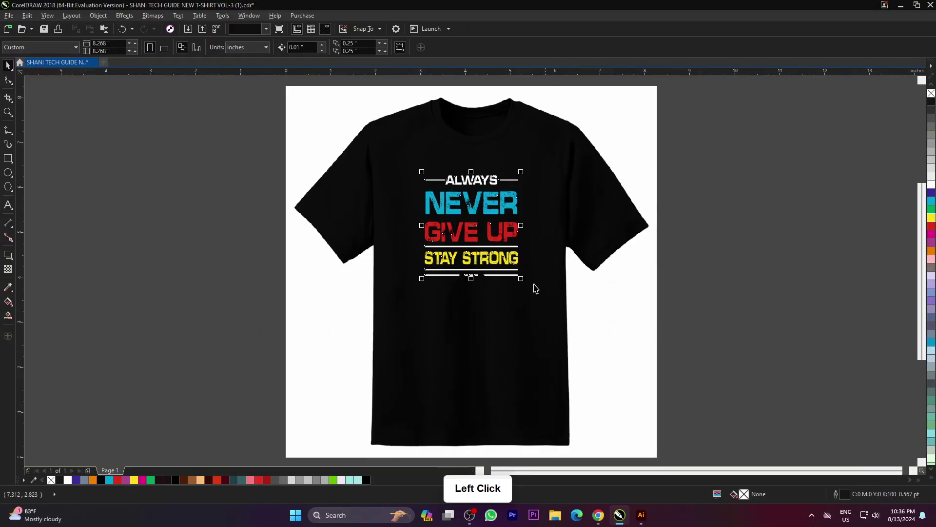
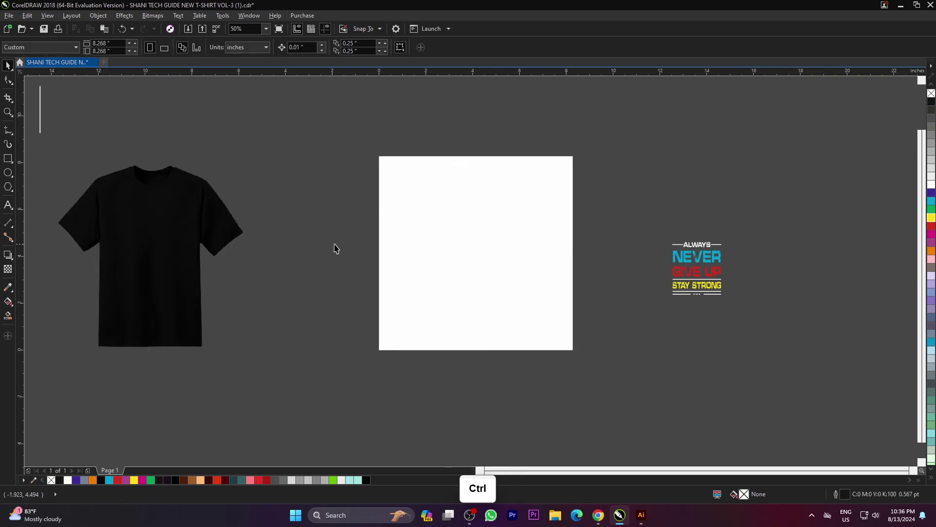
Shrink the slogan to about a fifth of its size, undo it with Ctrl+Z and save the design.
left_click(665, 260)
scroll("up", 3)
left_click(490, 222)
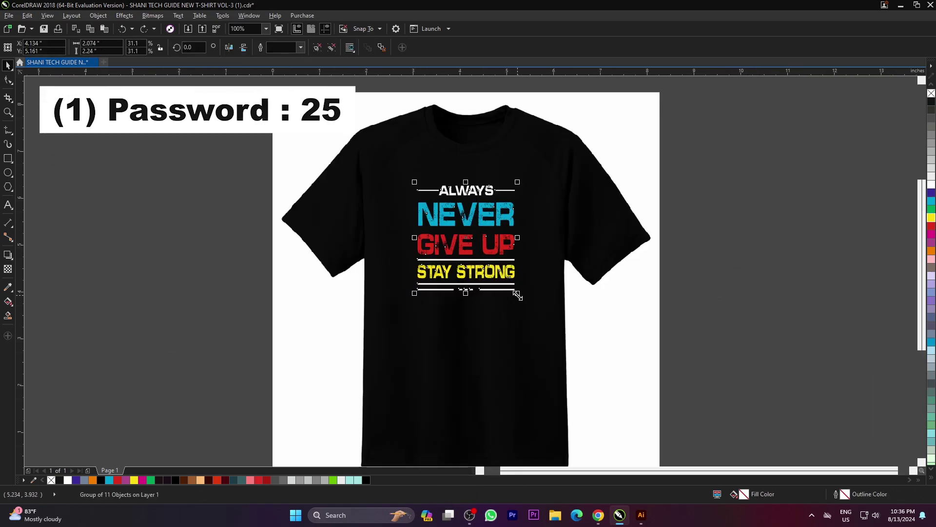
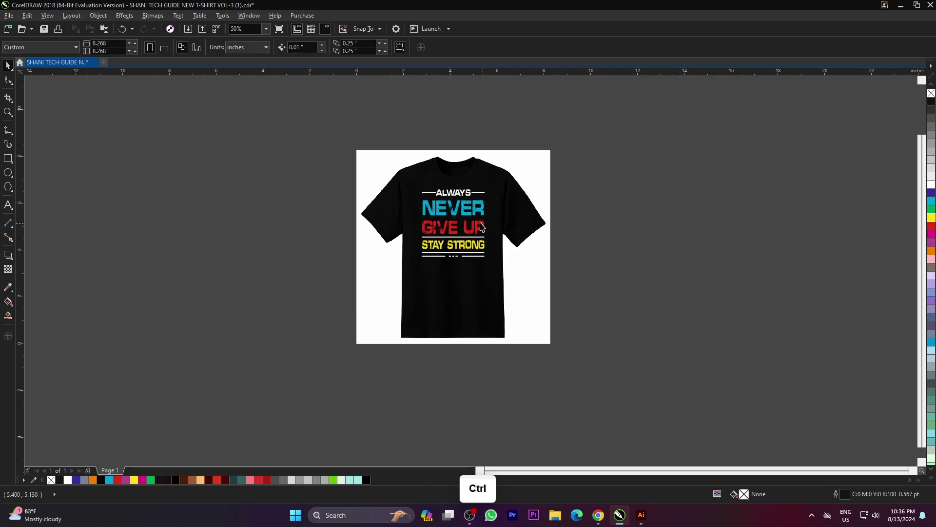
scroll("up", 3)
left_click(502, 378)
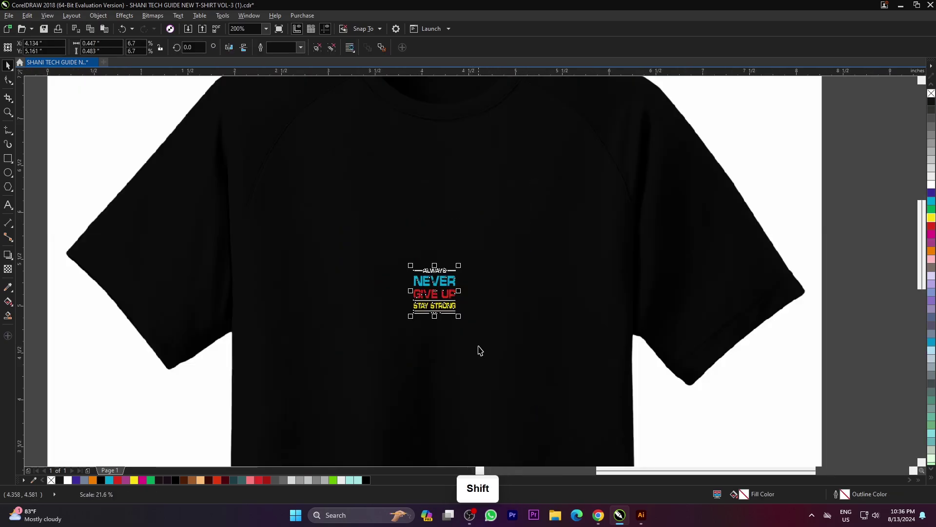
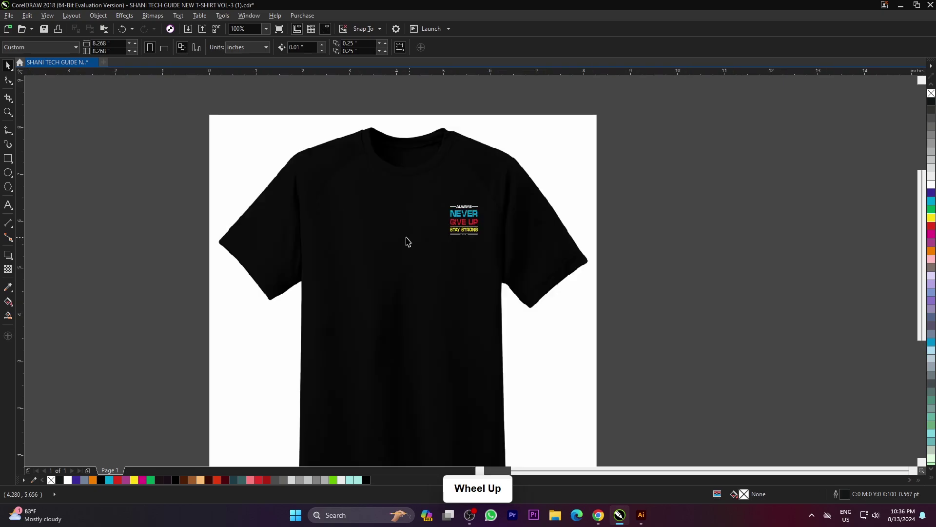
scroll("down", 3)
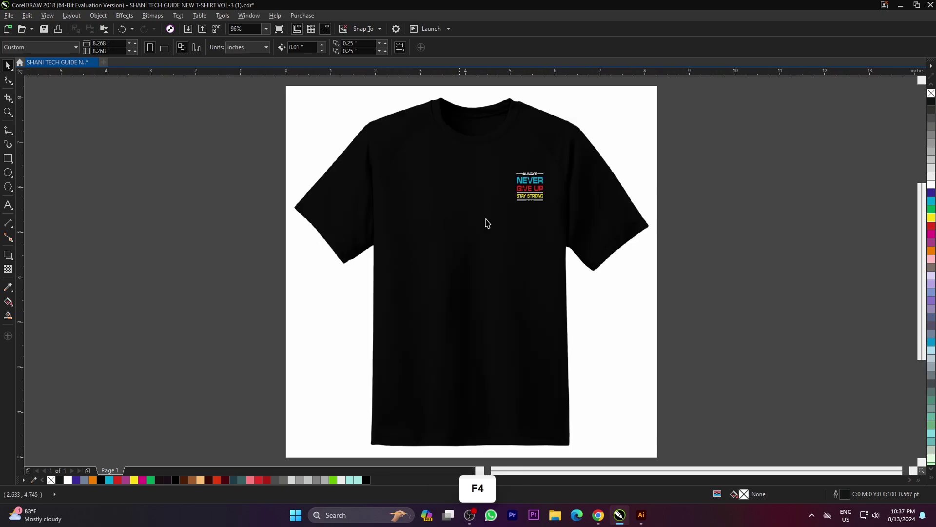
key("ctrl+z")
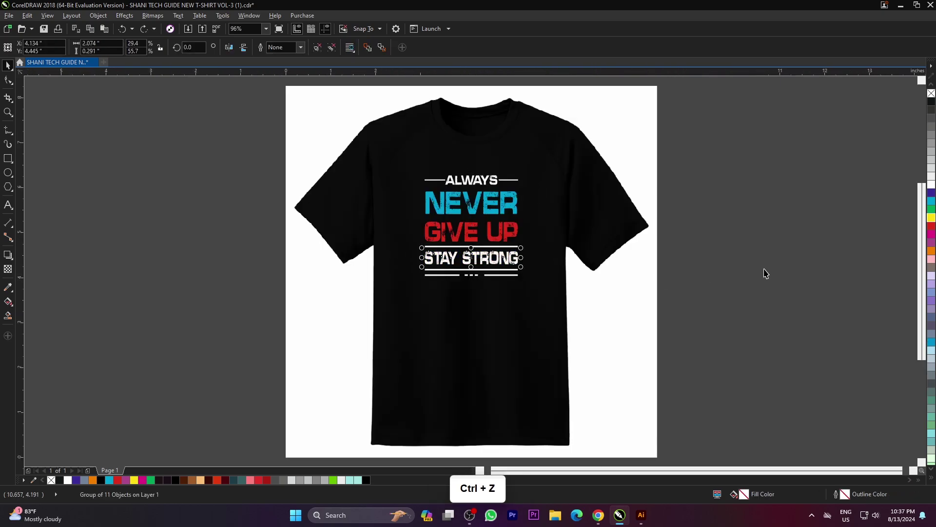
key("ctrl+s")
left_click(788, 263)
Open T-shirt design 92 through the Open Drawing dialog (Ctrl+O).
double_click(778, 295)
key("ctrl+o")
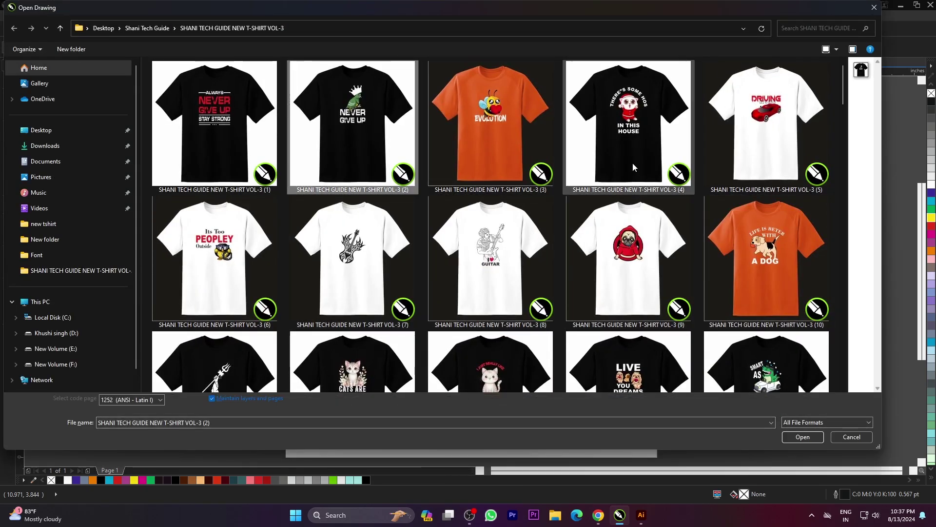
scroll("down", 3)
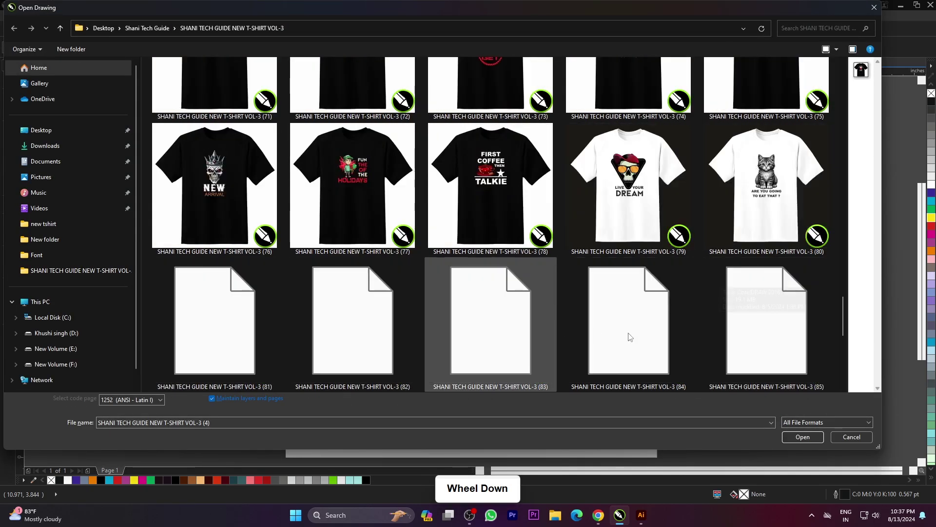
left_click(373, 205)
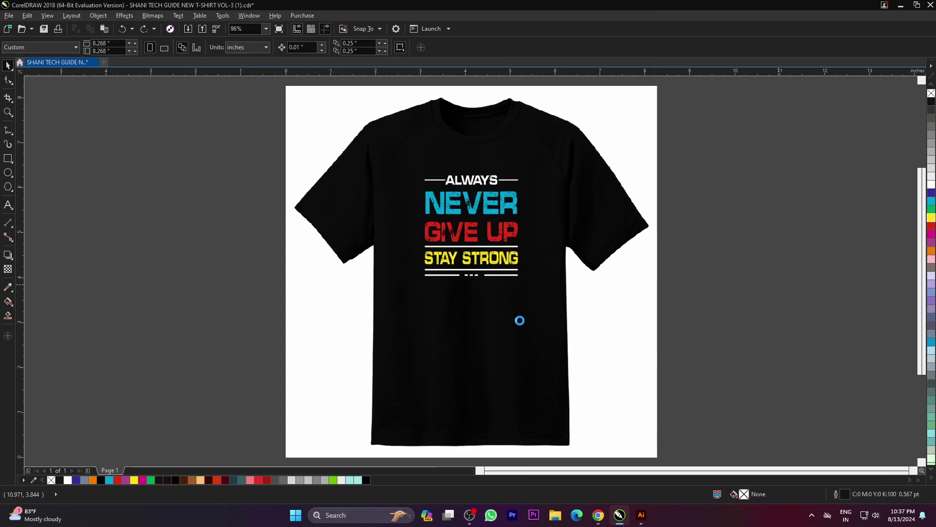
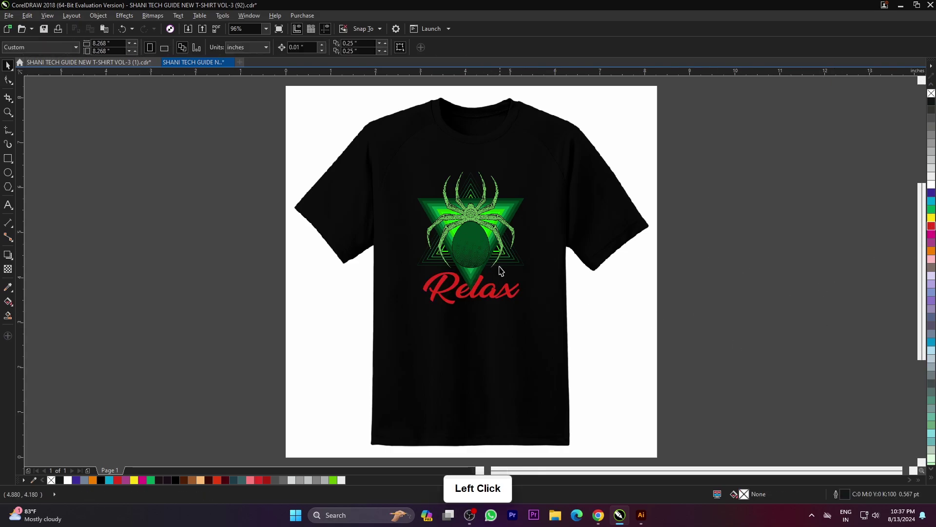
Browse the folder further to open designs 91 and 93 in their own tabs.
double_click(705, 292)
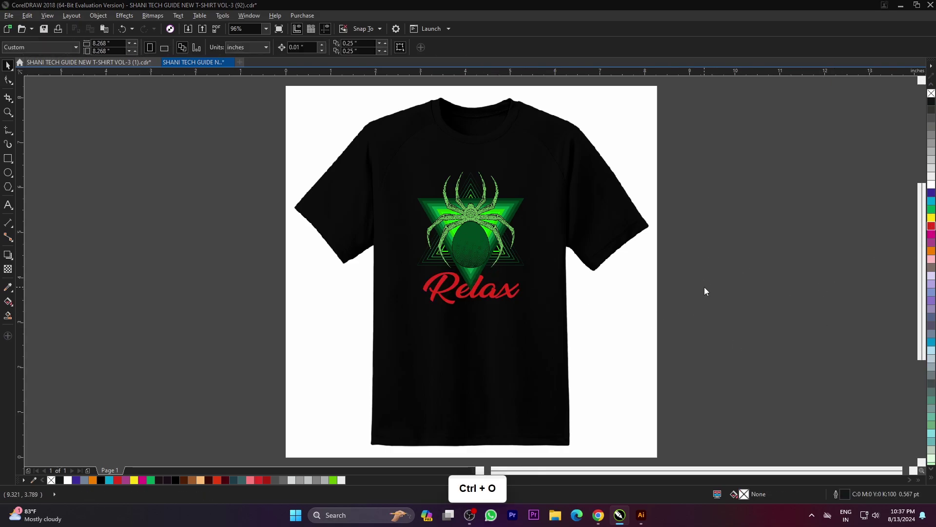
scroll("up", 3)
scroll("down", 3)
scroll("down", 3)
scroll("down", 3)
scroll("down", 3)
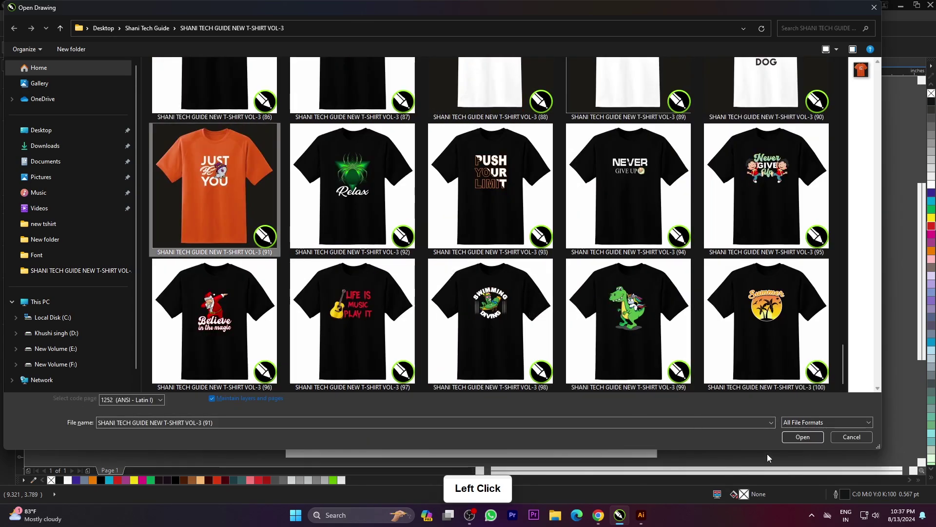
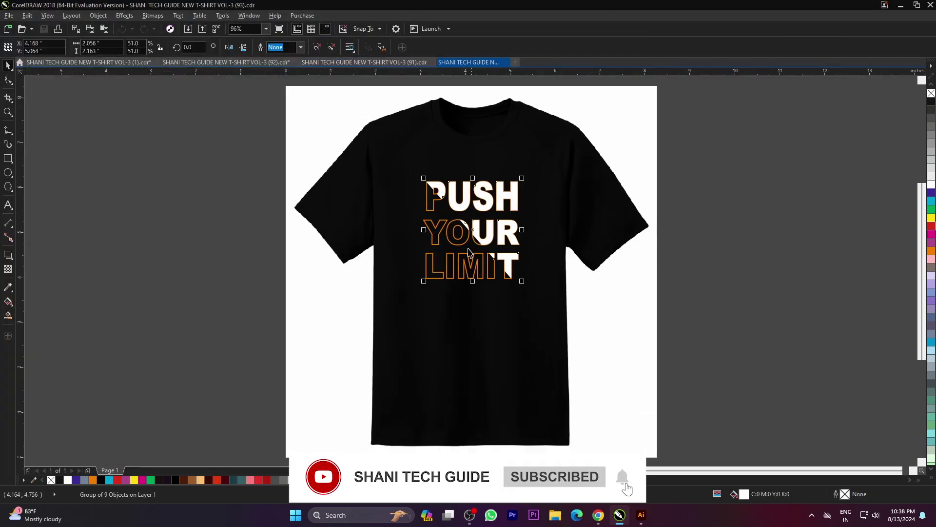
Ungroup the PUSH YOUR LIMIT slogan into separate lettering pieces.
right_click(927, 234)
left_click(853, 258)
left_click(472, 265)
left_click(482, 215)
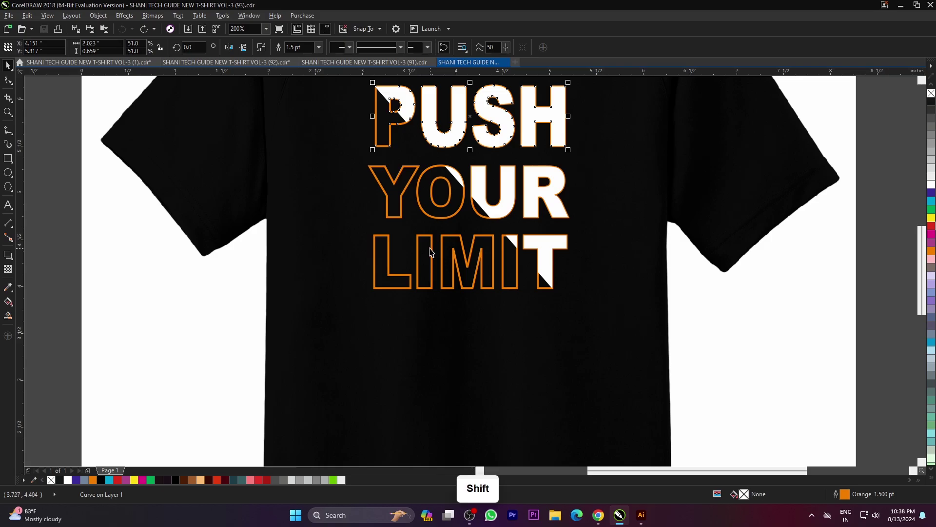
Select three outlined lettering pieces and recolour their outline and fill in the Outline settings.
left_click(451, 220)
left_click(394, 148)
left_click(849, 498)
double_click(850, 498)
left_click(464, 152)
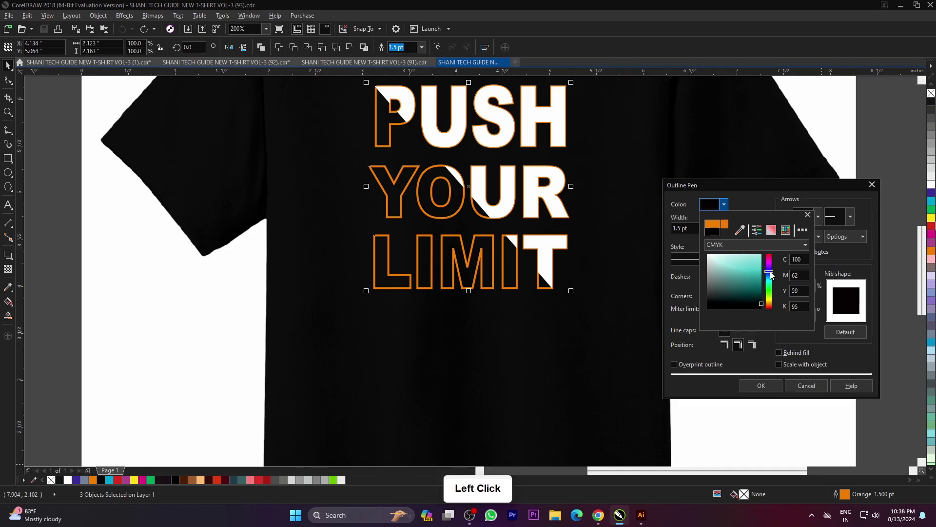
left_click(775, 279)
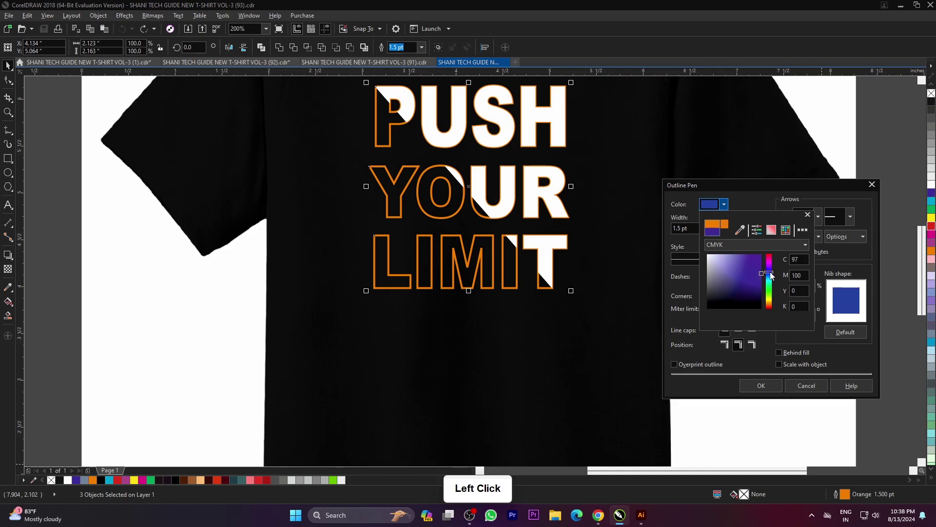
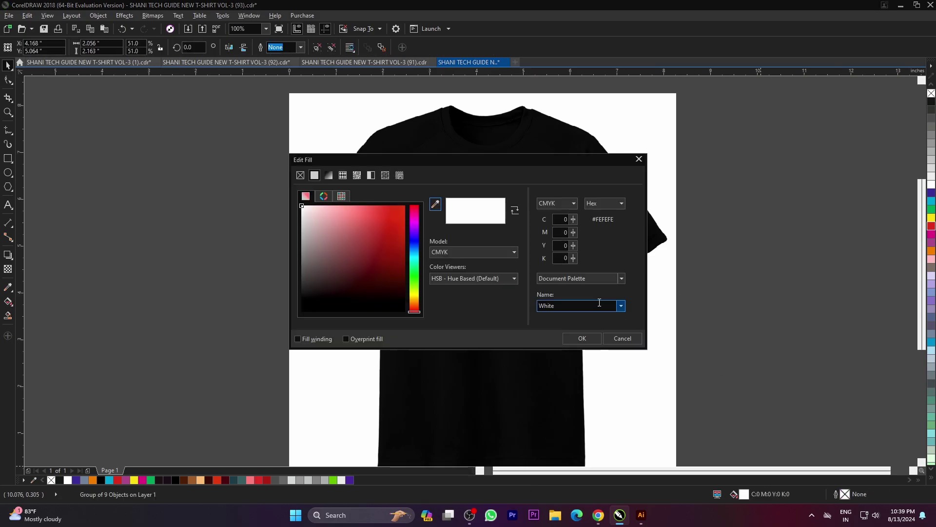
left_click(479, 164)
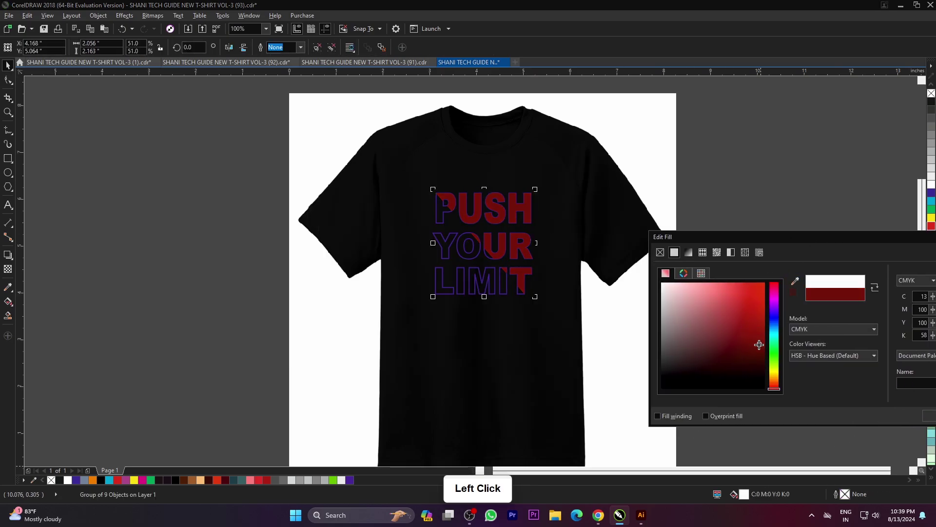
left_click(779, 356)
Give the filled parts of the lettering a lime green CMYK fill via Edit Fill and confirm.
left_click(843, 237)
double_click(826, 330)
scroll("down", 3)
scroll("up", 3)
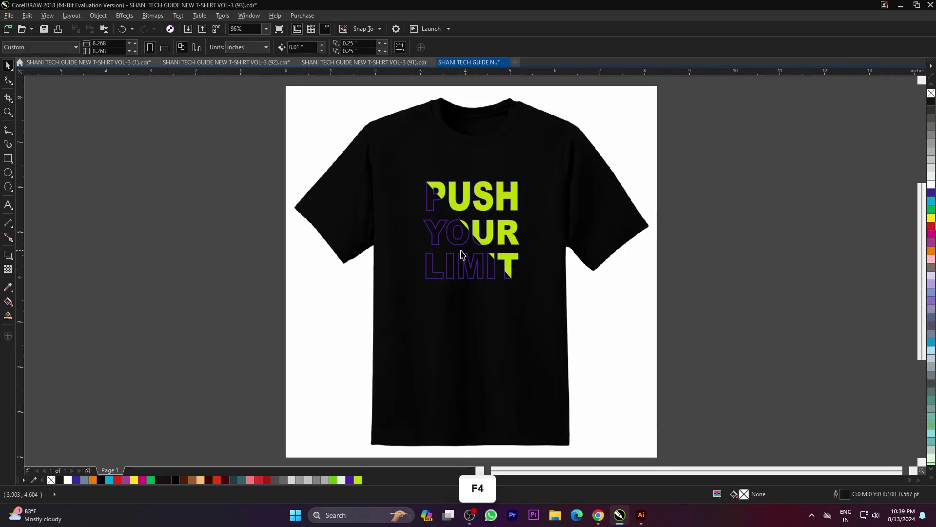
double_click(826, 381)
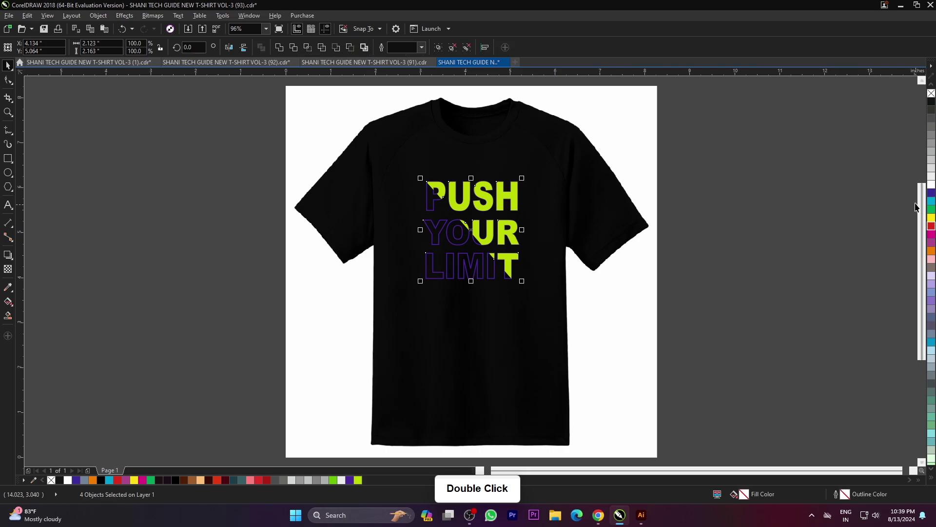
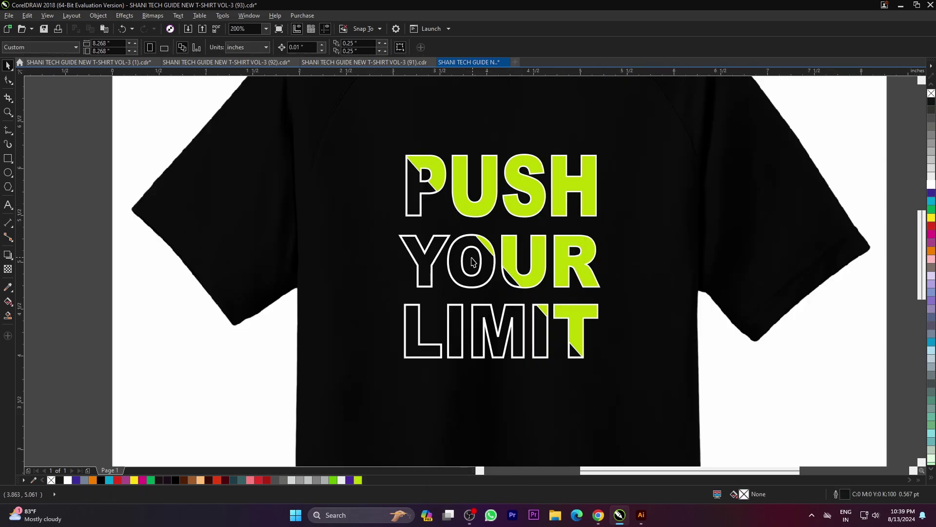
left_click(735, 258)
key("F4")
key("F9")
double_click(494, 280)
left_click(771, 400)
double_click(742, 499)
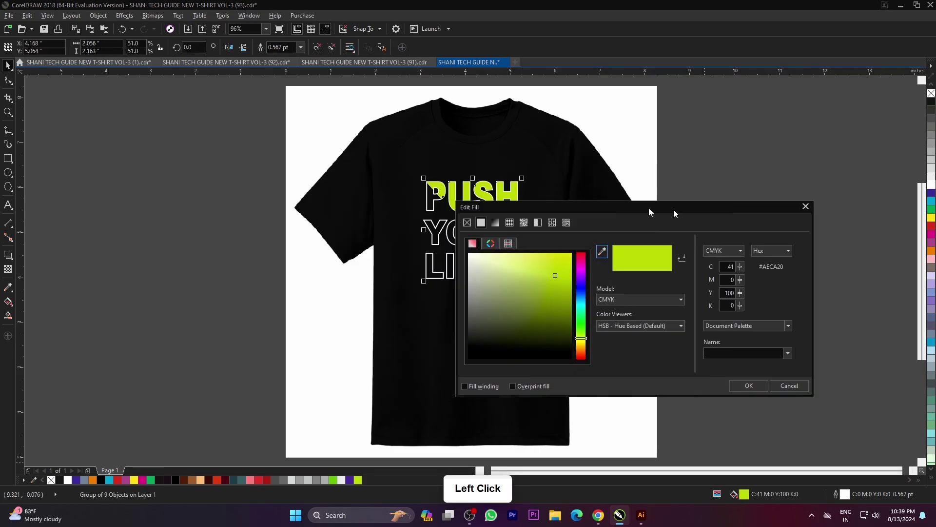
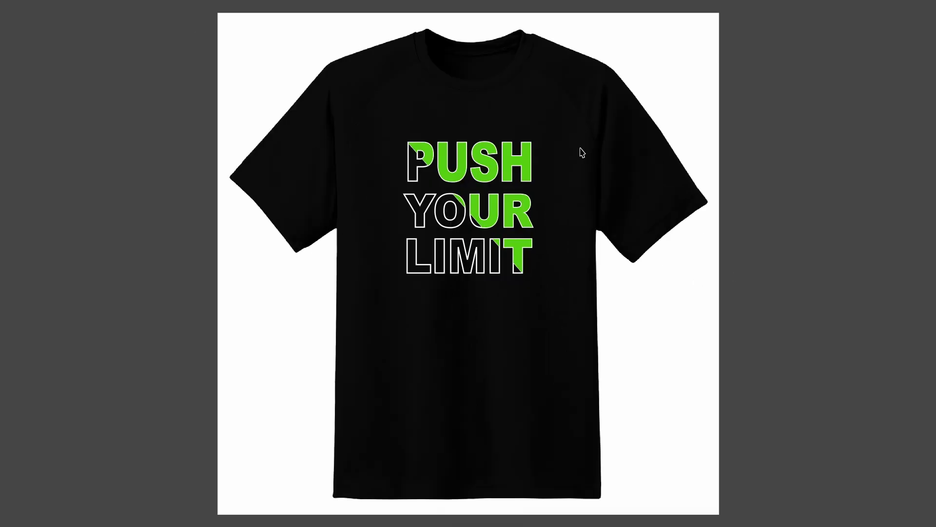
left_click(840, 262)
Open the CREATE YOUR OWN HAPPINESS design file from the T-shirt folder.
left_click(708, 256)
key("ctrl+o")
scroll("down", 3)
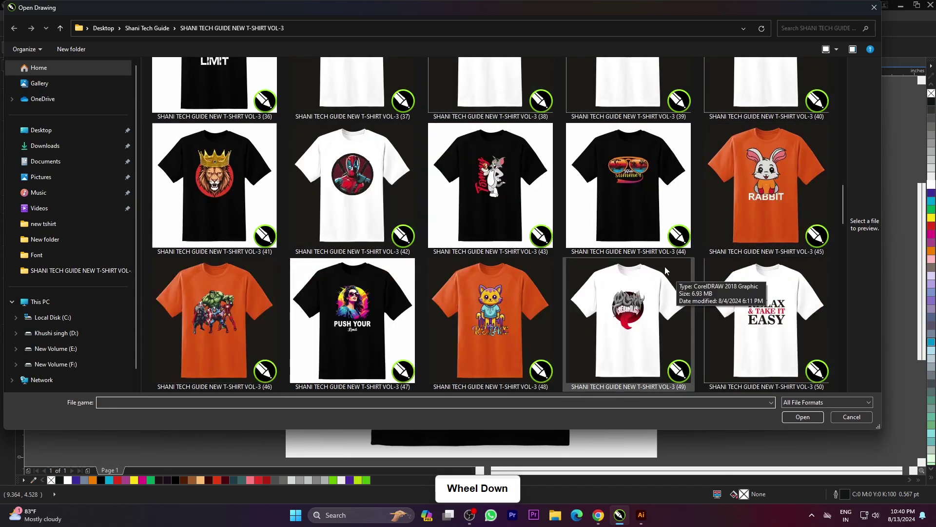
scroll("down", 3)
scroll("down", 3)
scroll("up", 3)
scroll("down", 3)
scroll("down", 3)
scroll("down", 3)
scroll("up", 3)
left_click(361, 132)
left_click(708, 305)
Fit the design to view and select the word CREATE for recolouring.
key("F4")
key("F9")
left_click(767, 308)
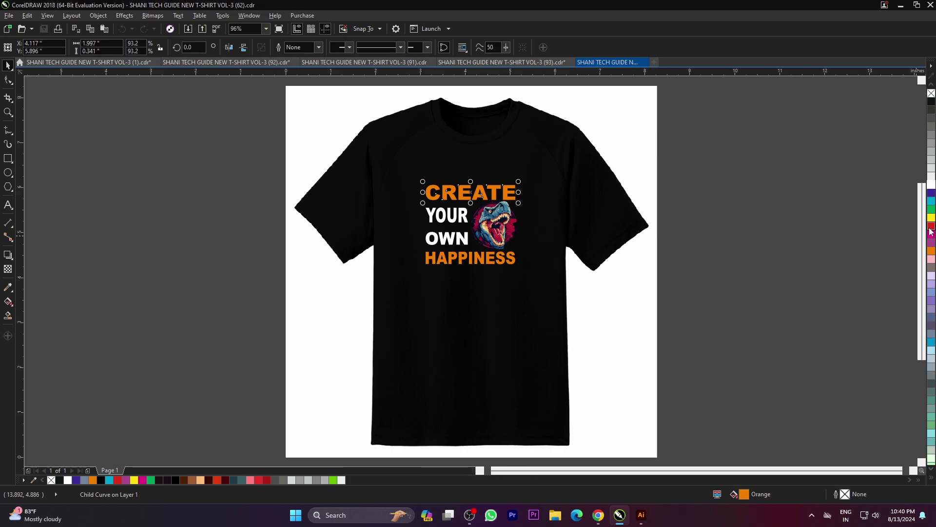
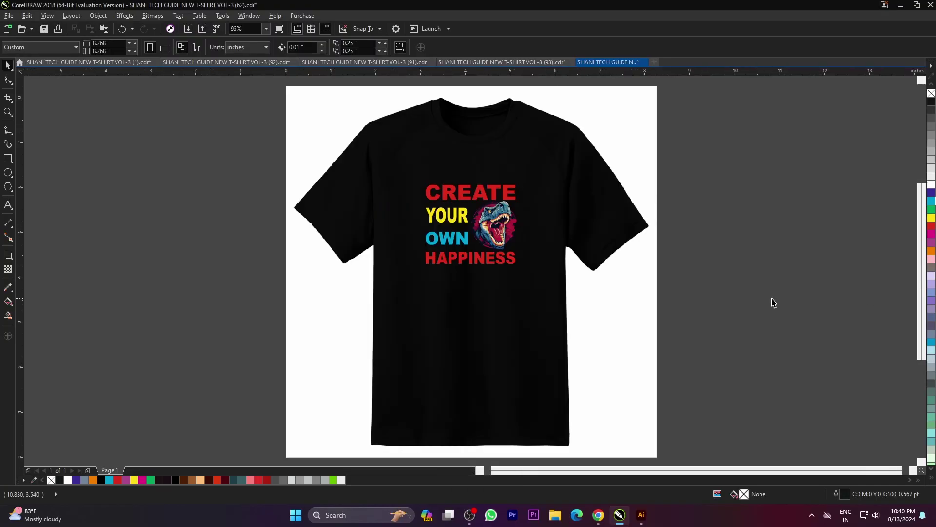
Open the Mahakal trident design file and fit it to the page.
key("ctrl+o")
scroll("down", 3)
scroll("up", 3)
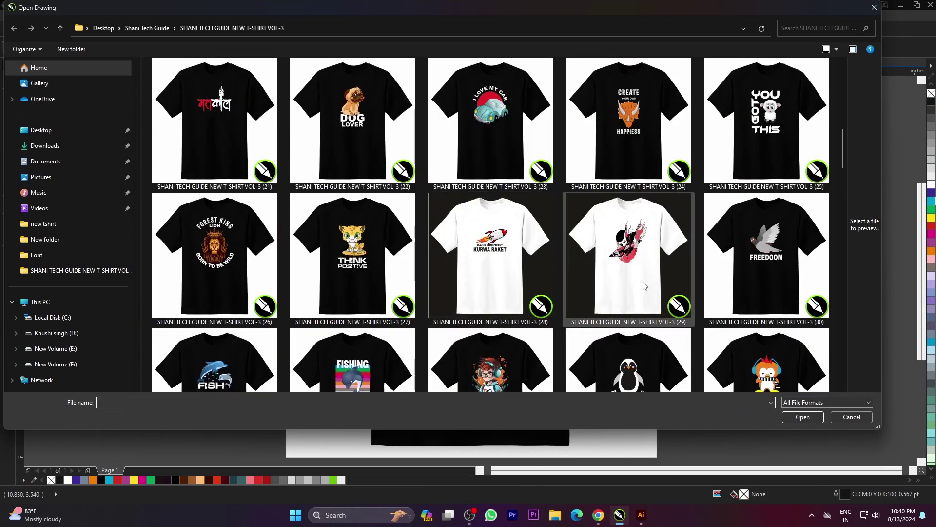
scroll("up", 3)
scroll("down", 3)
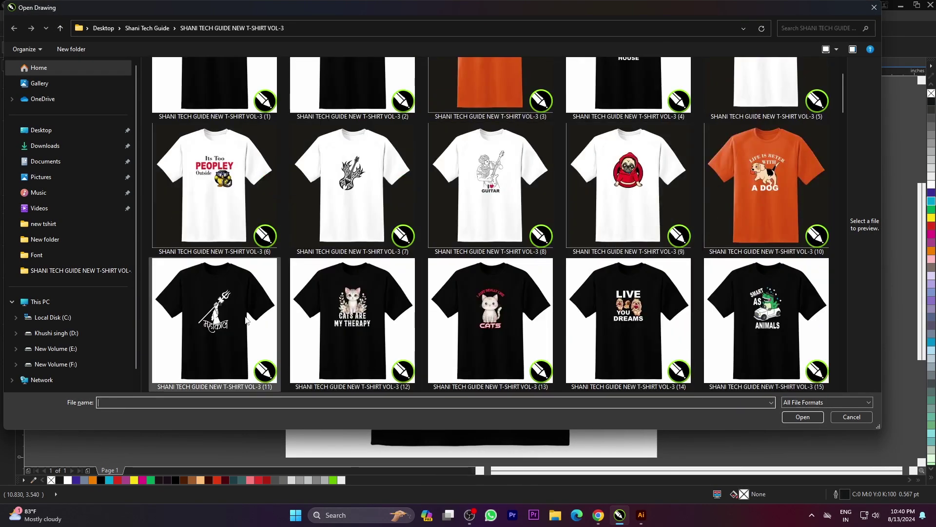
left_click(803, 438)
left_click(717, 268)
key("F4")
Colour the trident and the Mahakal lettering red.
left_click(740, 273)
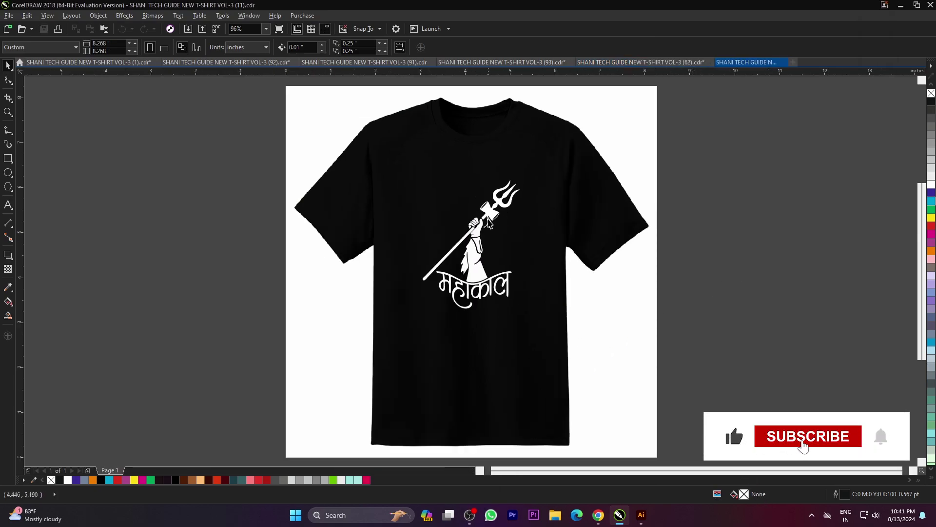
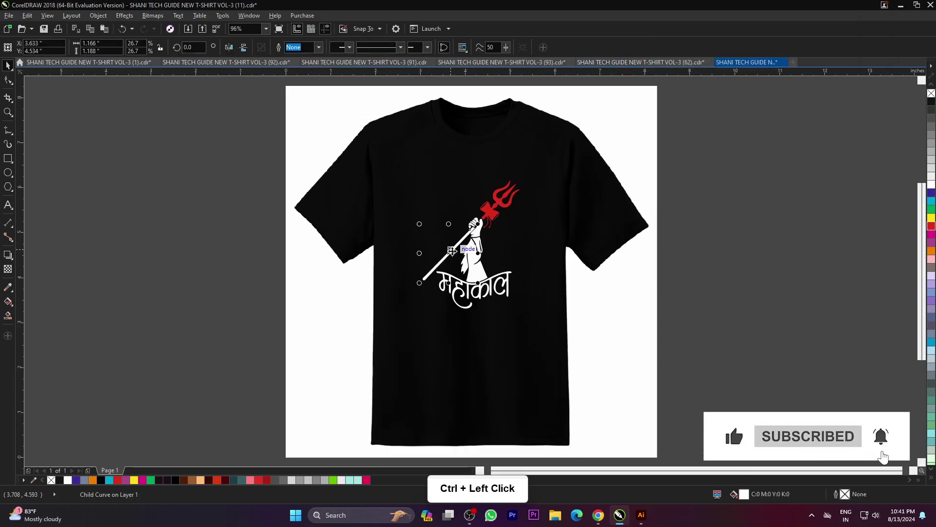
left_click(888, 257)
scroll("up", 3)
left_click(497, 294)
scroll("down", 3)
left_click(691, 279)
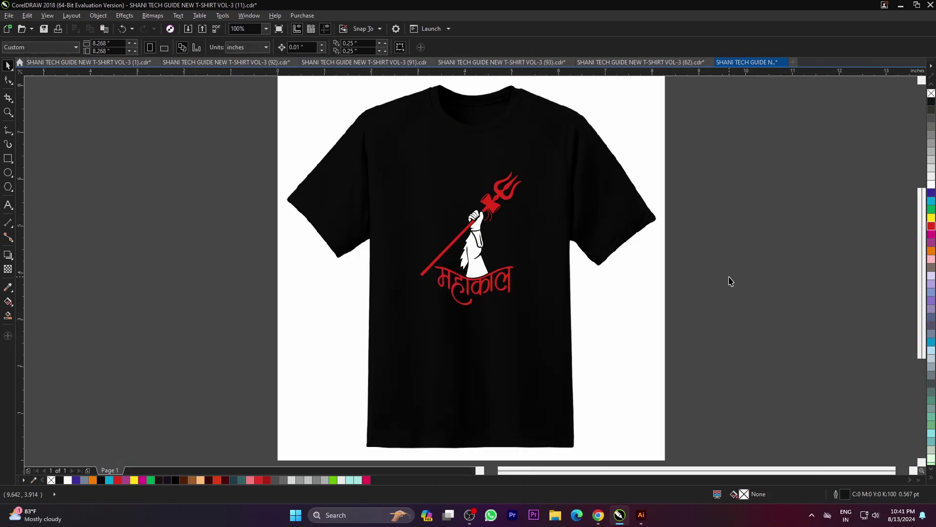
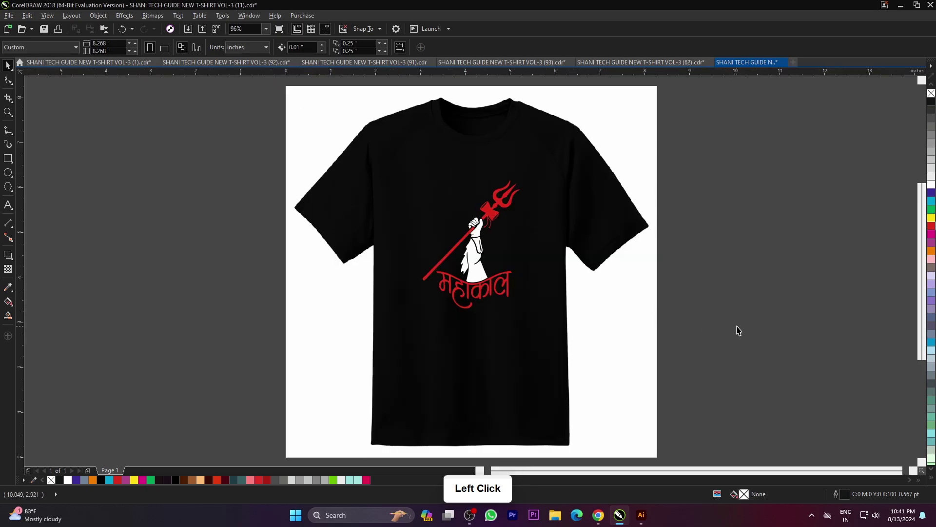
Select the raised-arm artwork, colour it blue and refit the view.
scroll("up", 3)
left_click(871, 293)
left_click(479, 279)
scroll("down", 3)
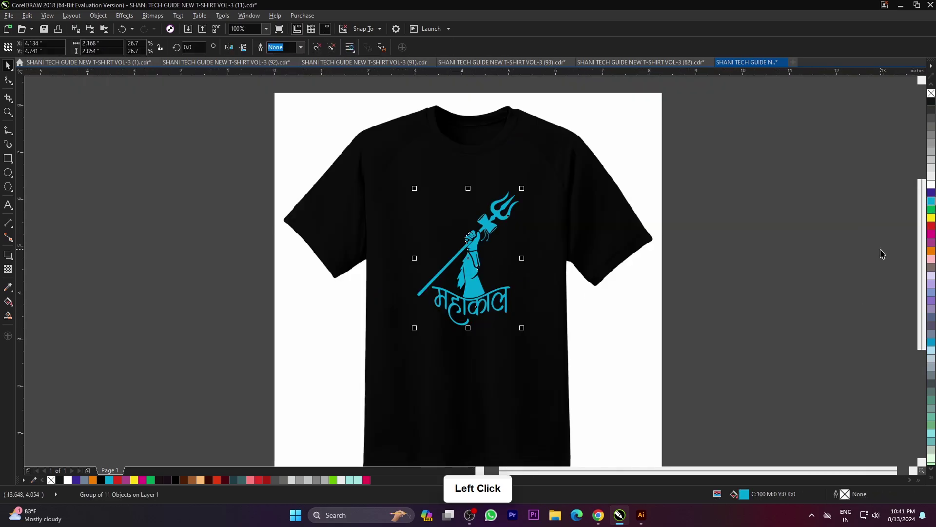
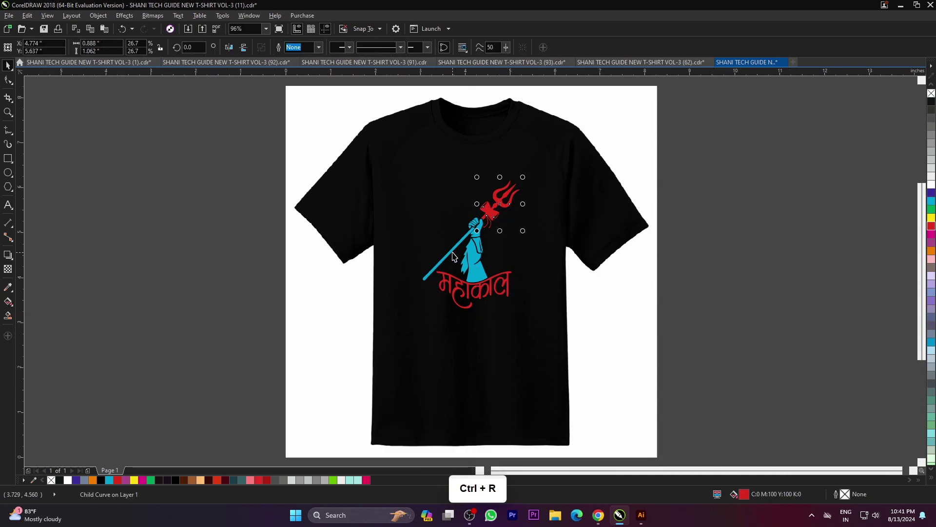
key("ctrl+r")
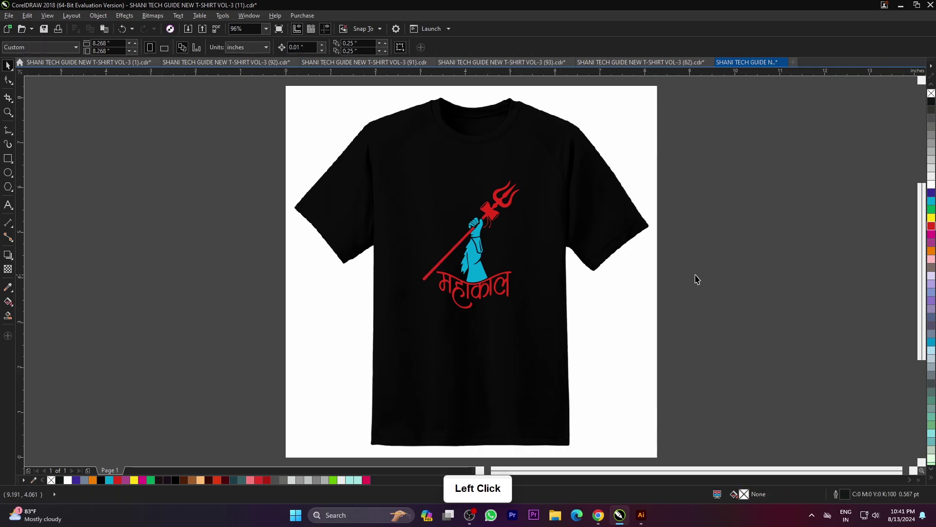
key("F4")
key("F9")
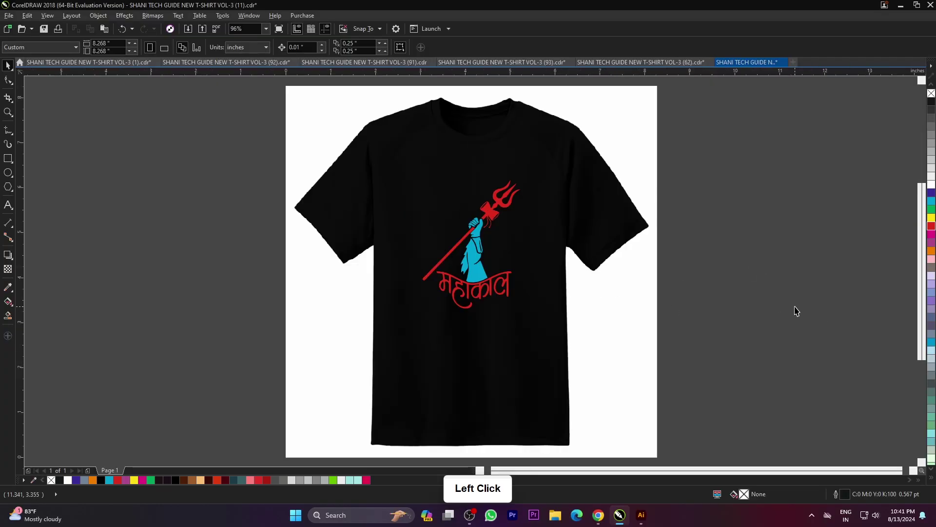
Open the PUSH YOUR Limit portrait design from the T-shirt folder.
key("ctrl+o")
scroll("down", 3)
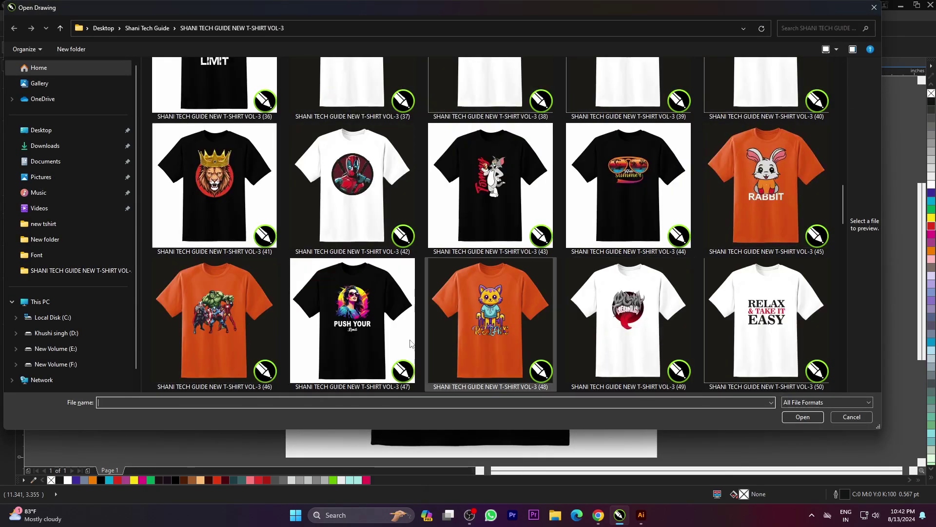
left_click(370, 352)
left_click(801, 439)
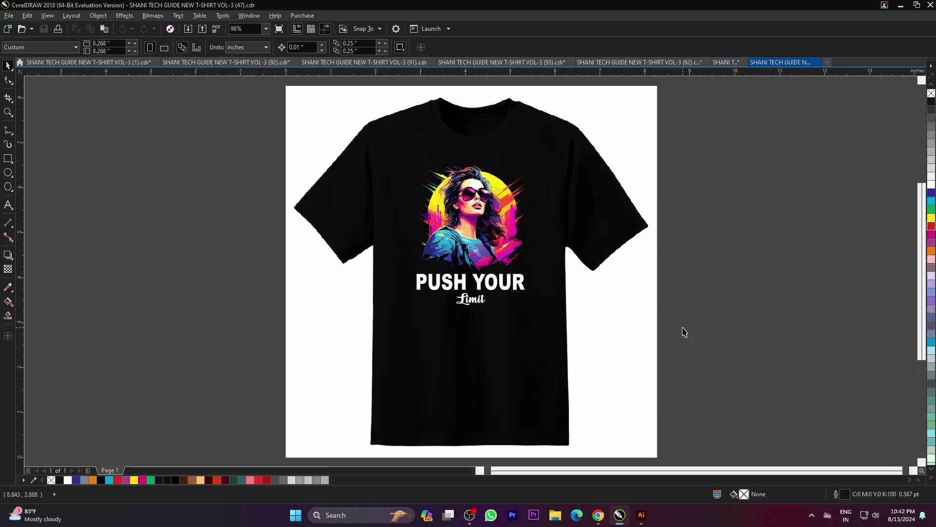
key("F9")
left_click(768, 303)
Bring up the Open Drawing dialog again and browse to the folder's later files for the kitten design.
key("ctrl+o")
scroll("down", 3)
scroll("down", 3)
scroll("down", 3)
scroll("down", 3)
scroll("down", 3)
scroll("down", 3)
scroll("down", 3)
scroll("down", 3)
scroll("down", 3)
scroll("down", 3)
scroll("down", 3)
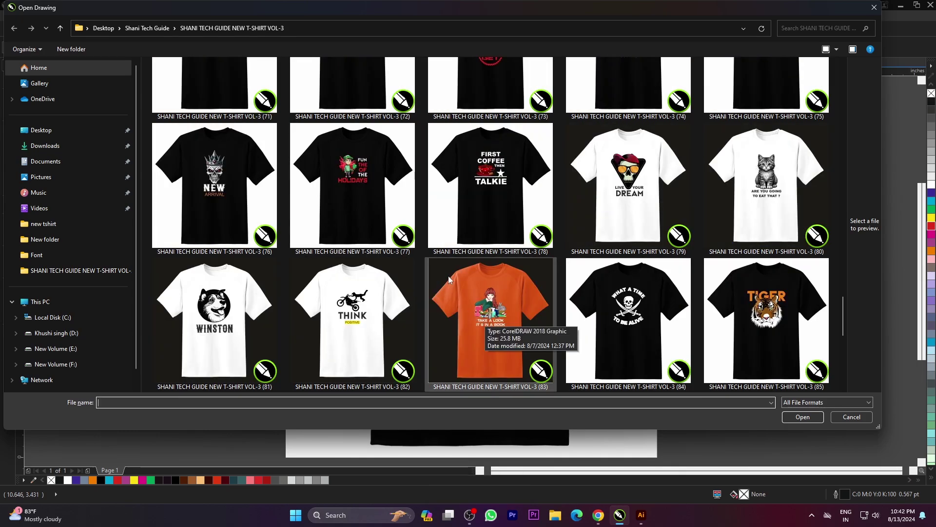
scroll("down", 3)
scroll("down", 3)
scroll("down", 3)
scroll("up", 3)
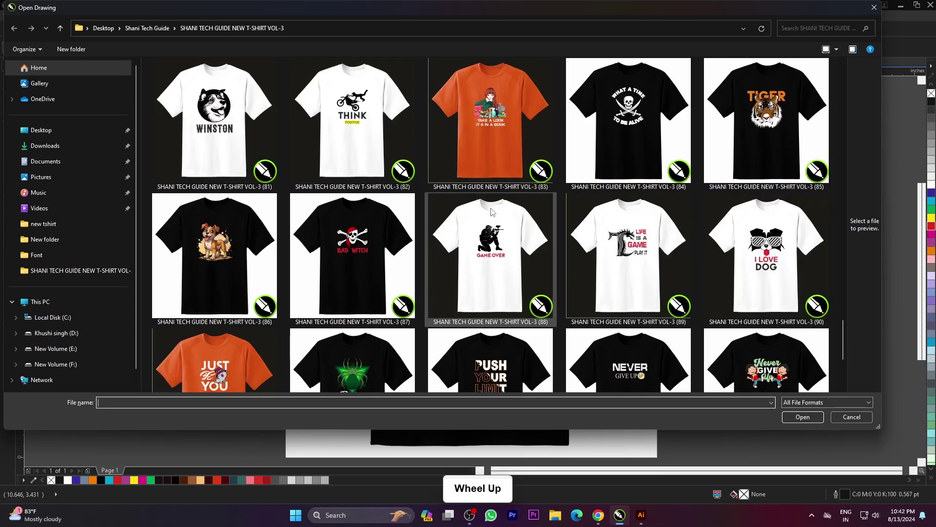
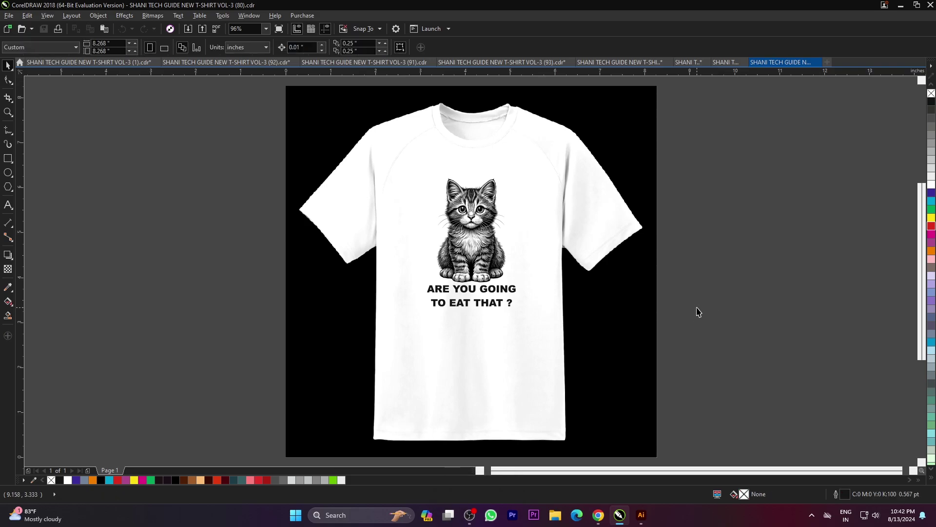
Recolour the ARE YOU GOING TO EAT THAT ? slogan, trying red then light blue, and fit the page.
key("F9")
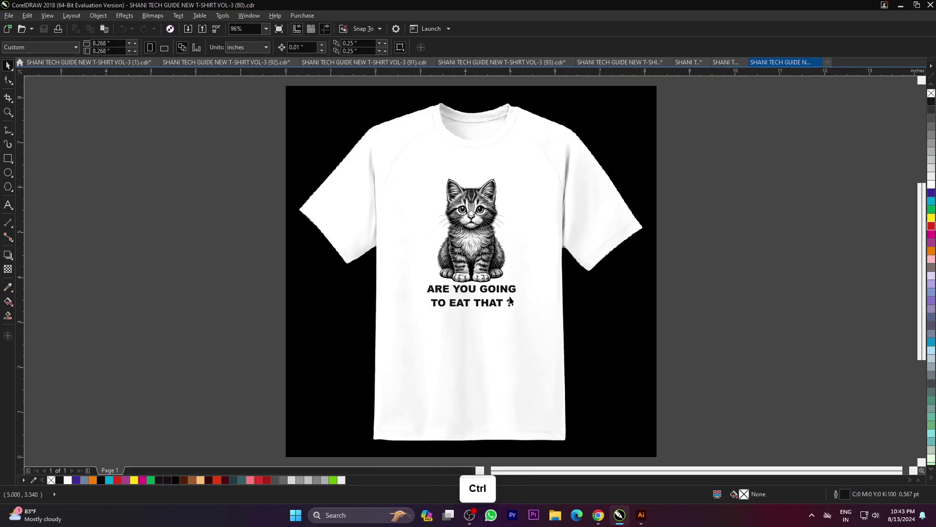
scroll("up", 3)
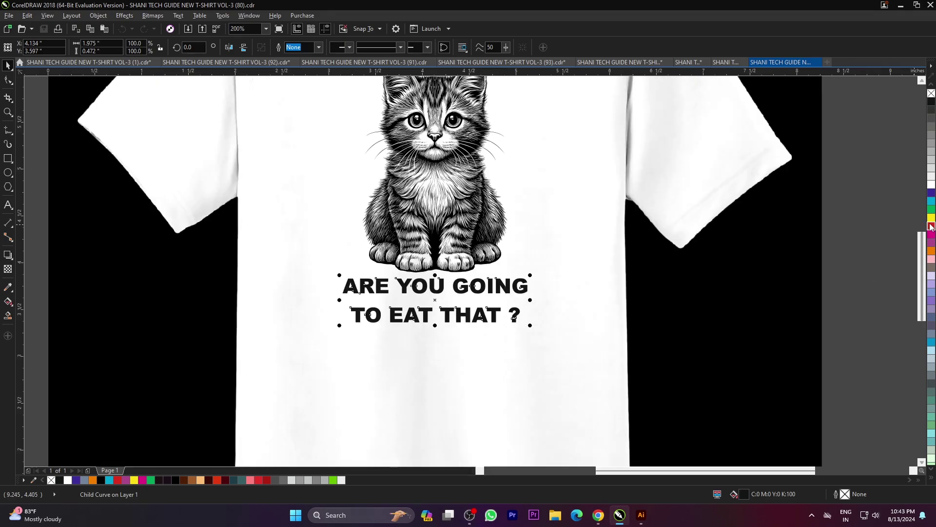
scroll("down", 3)
left_click(697, 304)
scroll("up", 3)
scroll("down", 3)
scroll("up", 3)
left_click(931, 203)
scroll("down", 3)
key("F4")
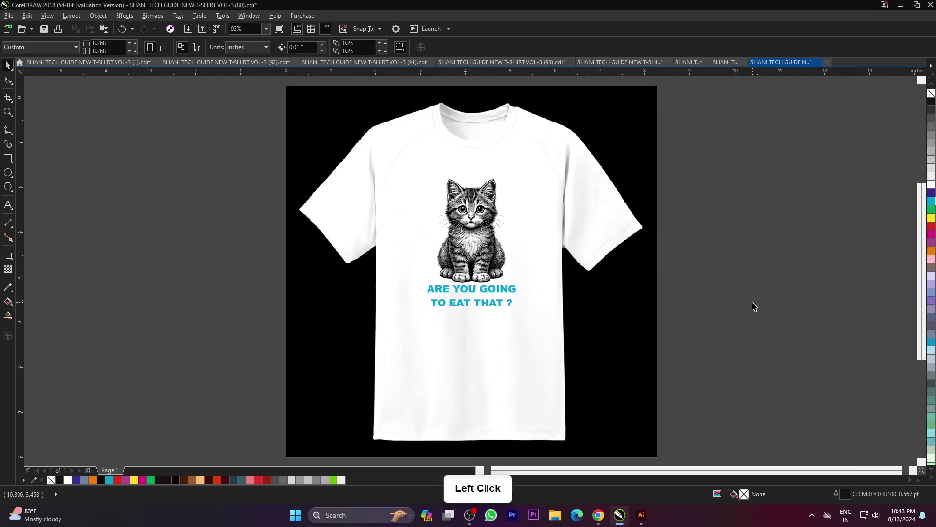
Open the ALWAYS NEVER GIVE UP STAY STRONG design and copy its artwork.
key("ctrl+o")
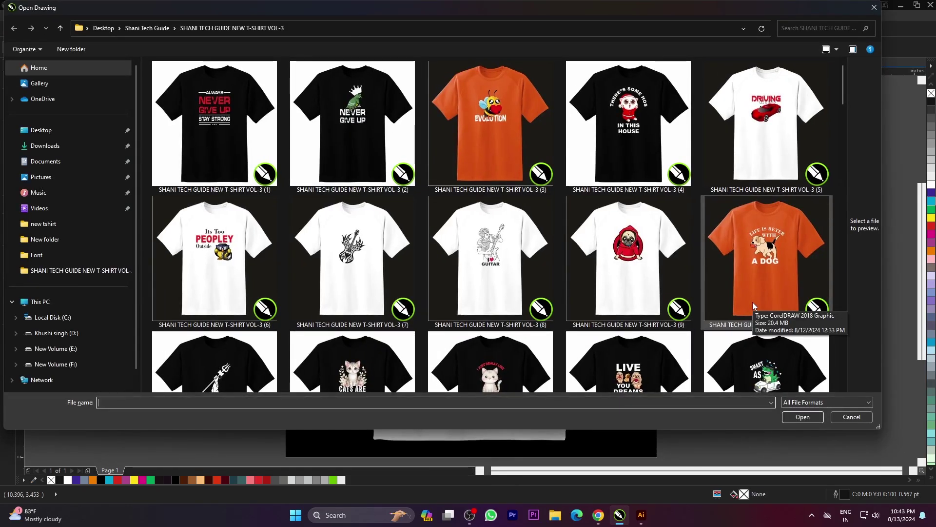
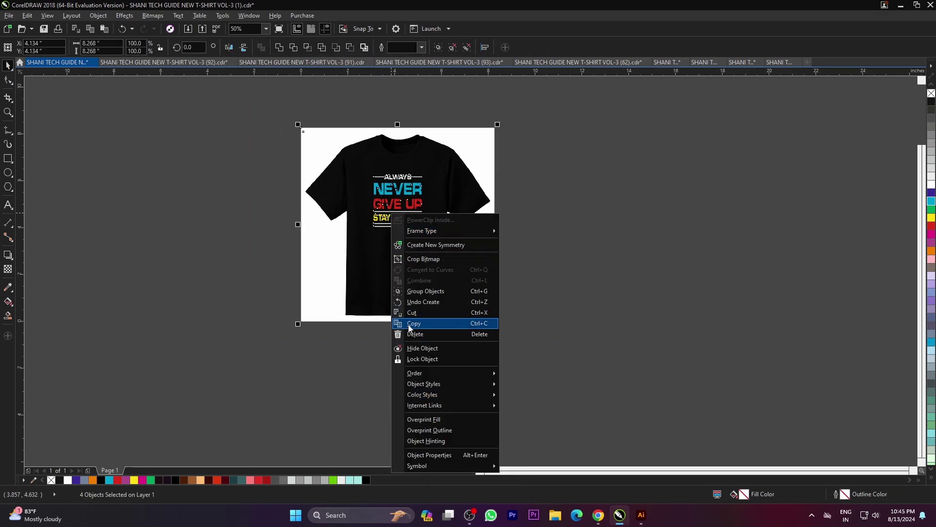
left_click(421, 326)
Switch to Illustrator and paste the ALWAYS NEVER GIVE UP artwork onto the Untitled-2 artboard.
left_click(646, 513)
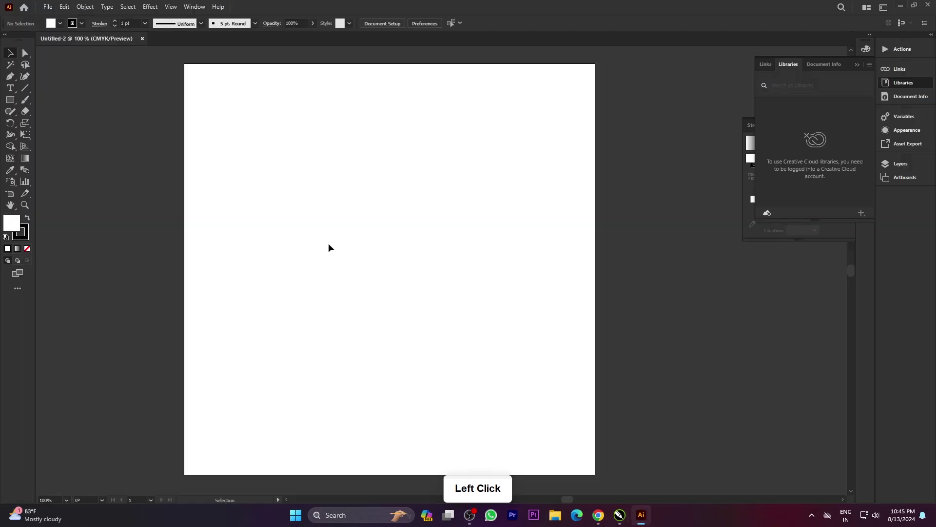
key("ctrl+v")
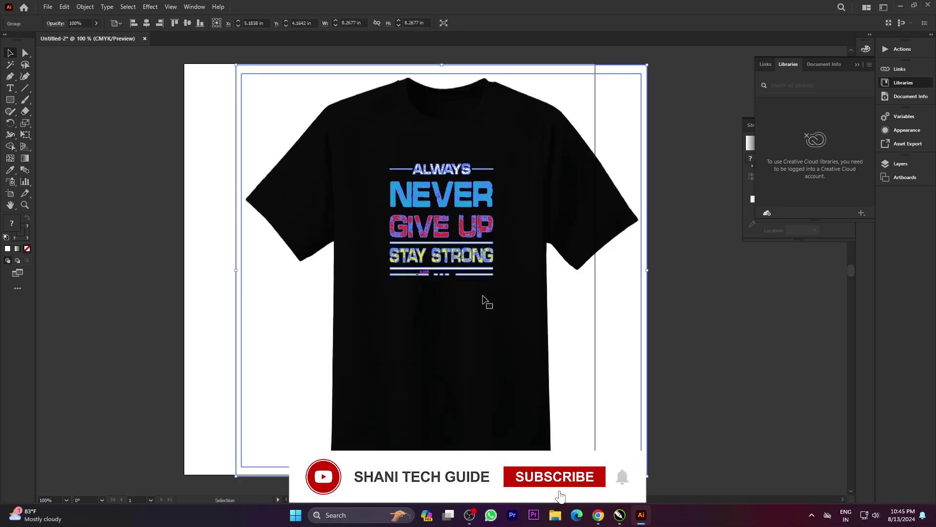
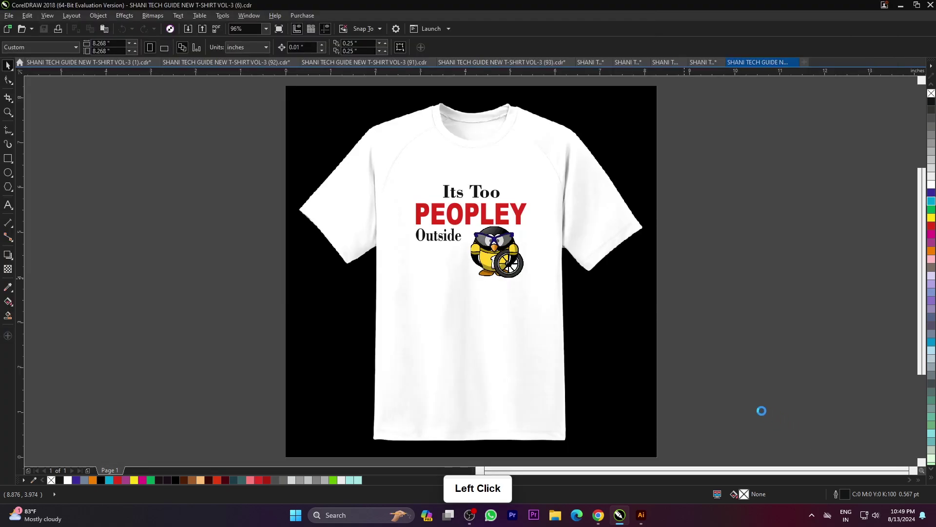
Switch to the Mickey Mouse design and select Mickey's ears and head shape within the group.
left_click(525, 271)
left_click(654, 260)
key("F4")
key("F9")
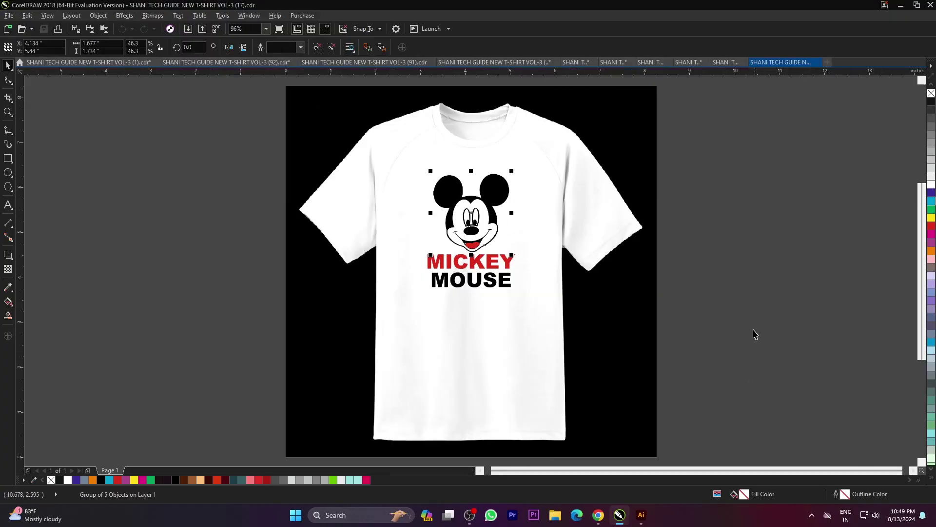
left_click(557, 259)
left_click(499, 197)
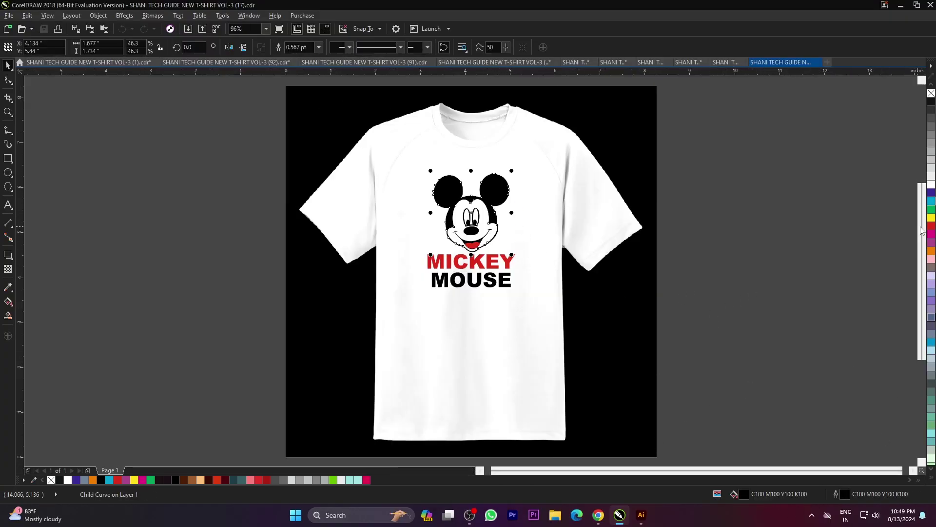
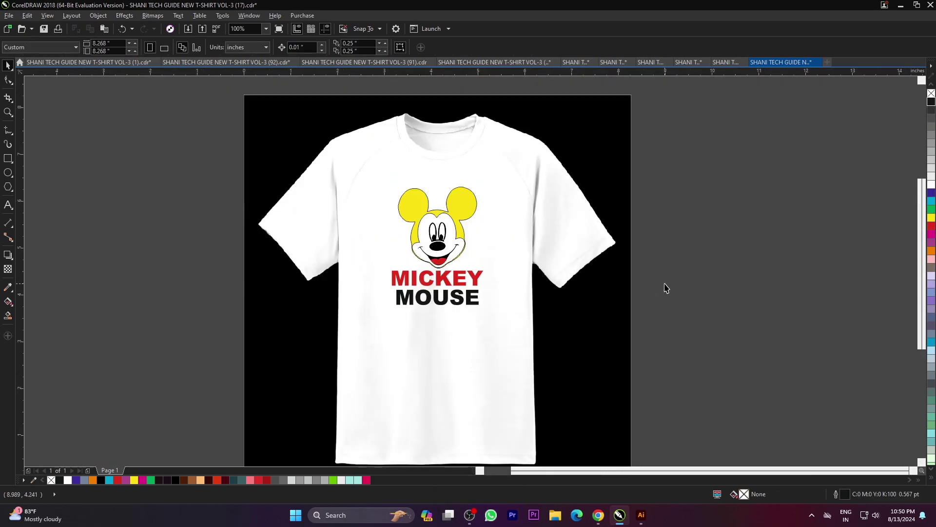
Fit the page in view and recolour Mickey's ears and head with a palette swatch (magenta).
key("F4")
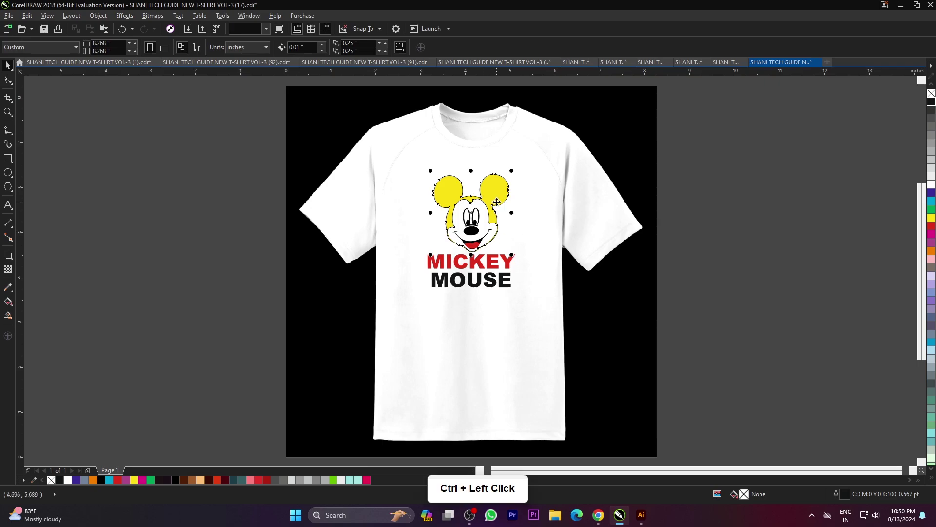
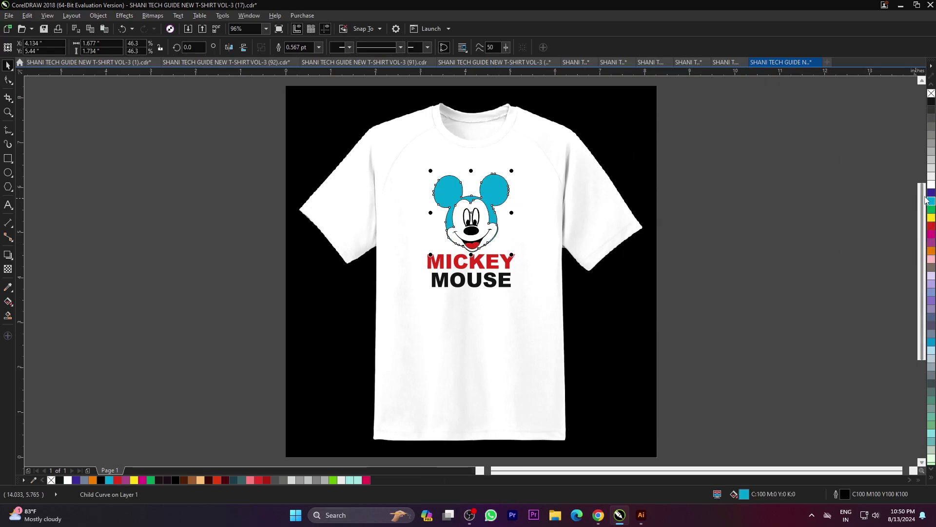
left_click(933, 238)
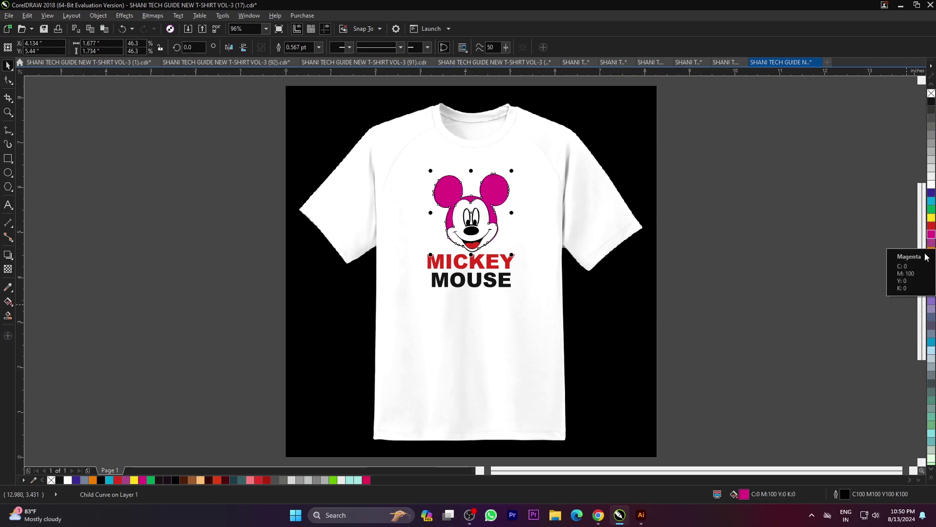
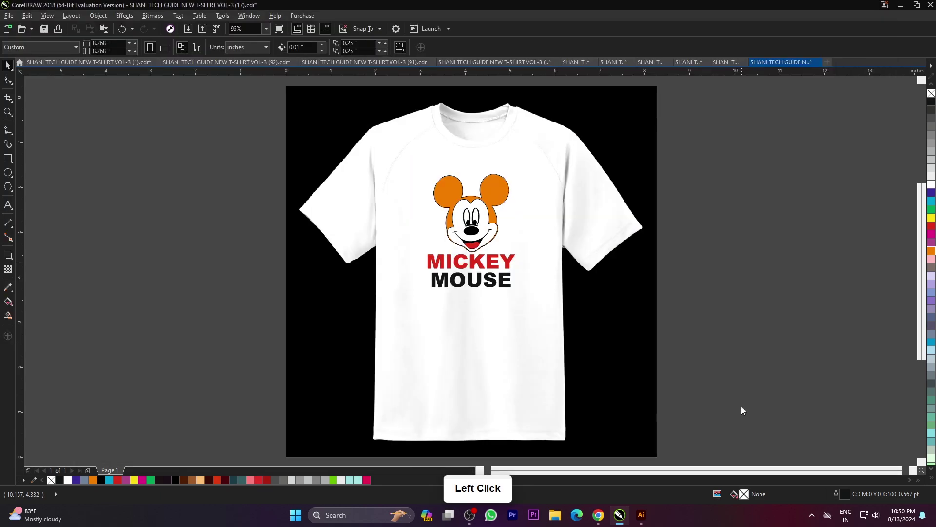
Browse the Open Drawing thumbnails and open the WEIGHT LIFTING SILHOUETTE design, fitted to the page.
left_click(702, 310)
key("ctrl+o")
scroll("down", 3)
scroll("down", 3)
scroll("down", 3)
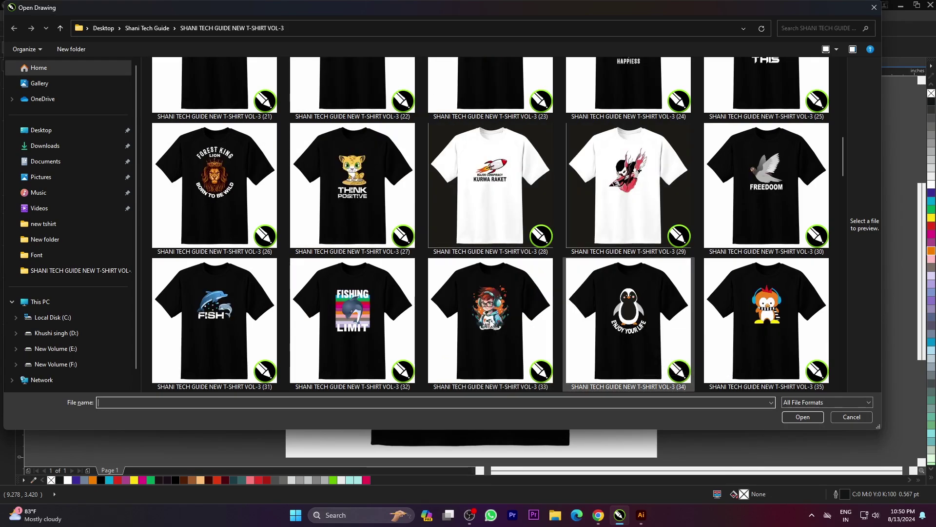
scroll("down", 3)
left_click(233, 217)
left_click(817, 445)
key("F4")
Browse the Open Drawing thumbnails again for the next design and fit the page in view.
left_click(710, 329)
key("ctrl+o")
scroll("down", 3)
scroll("down", 3)
scroll("down", 3)
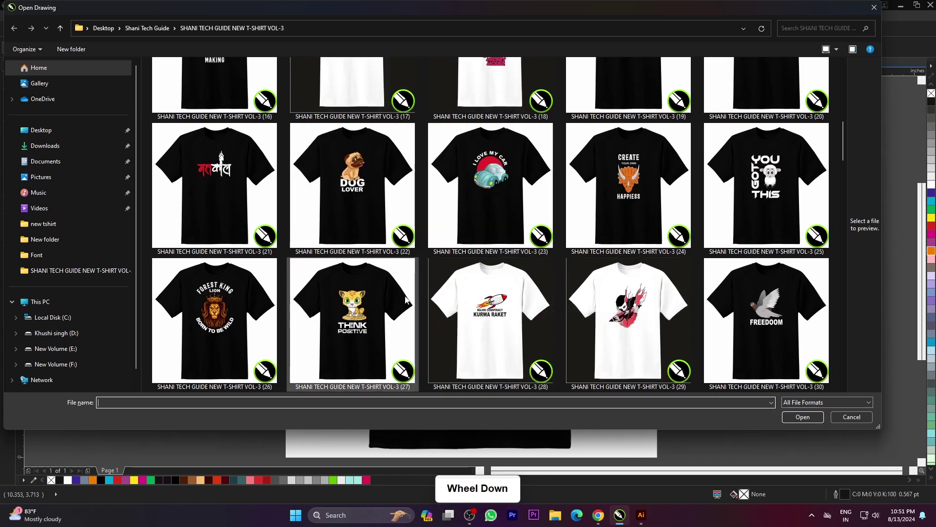
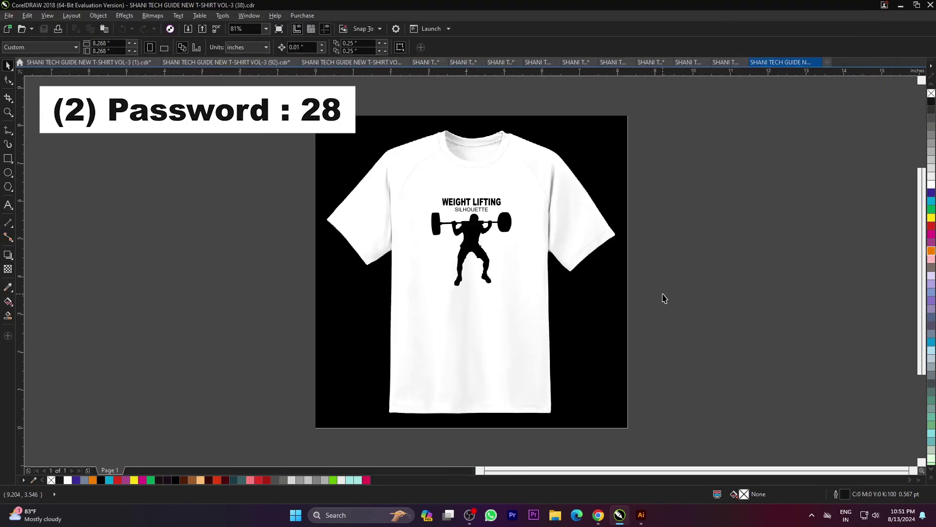
key("F4")
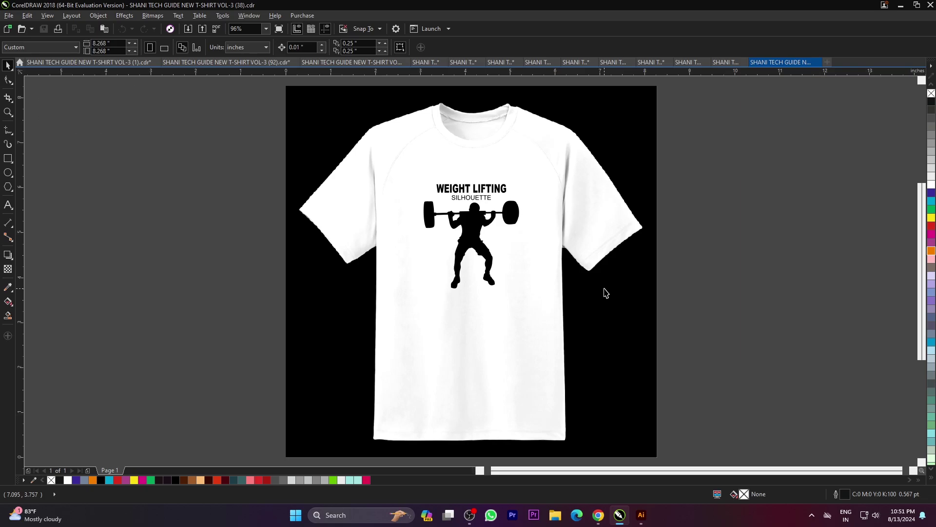
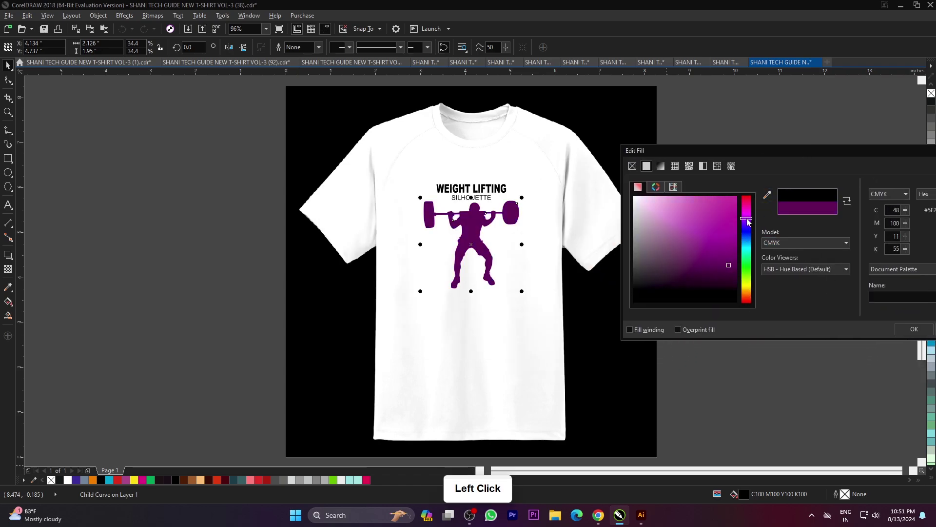
Recolour the weightlifter silhouette to dark red in the Edit Fill dialog.
left_click(750, 305)
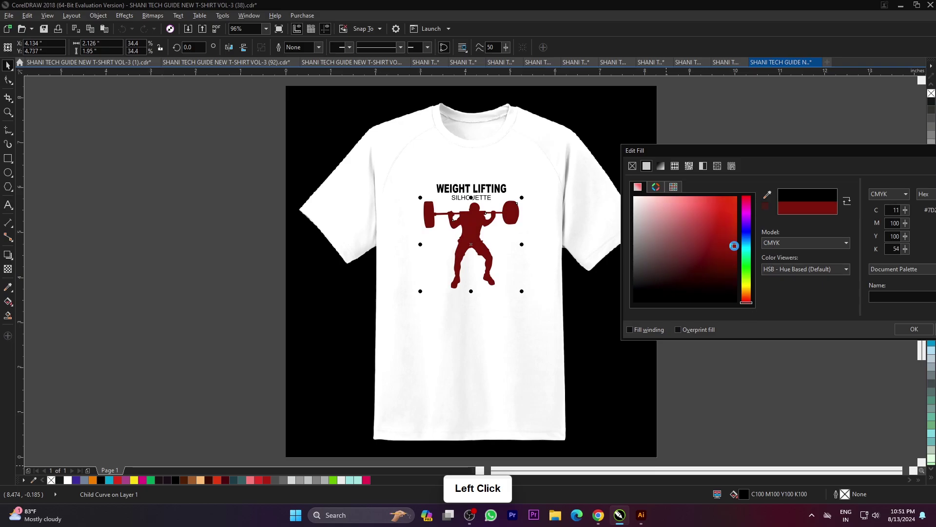
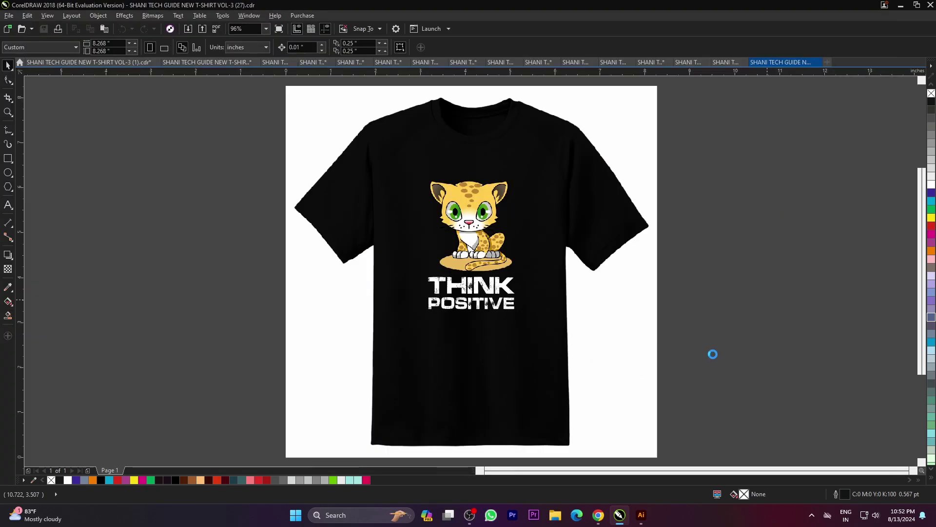
Fit the current design and browse the Open Drawing thumbnails for the Hello Summer file.
left_click(715, 357)
key("F4")
left_click(761, 318)
key("ctrl+o")
scroll("down", 3)
scroll("down", 3)
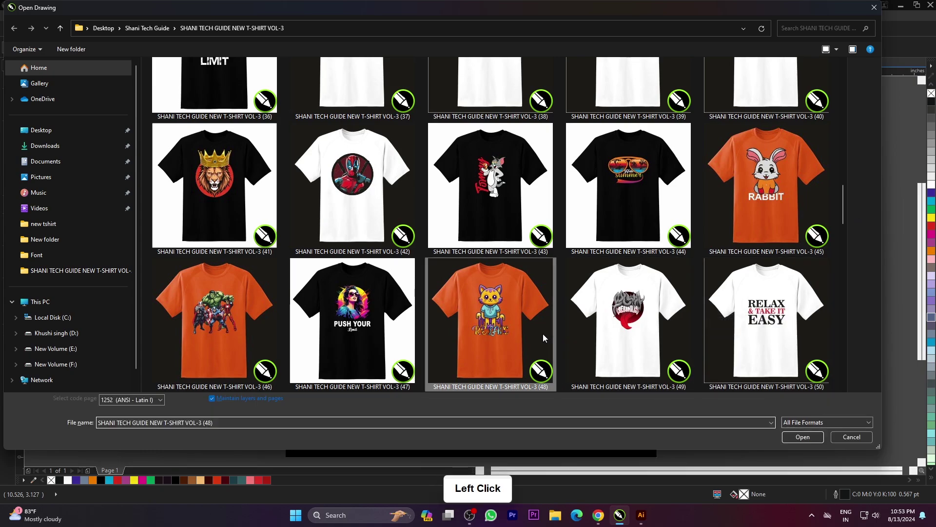
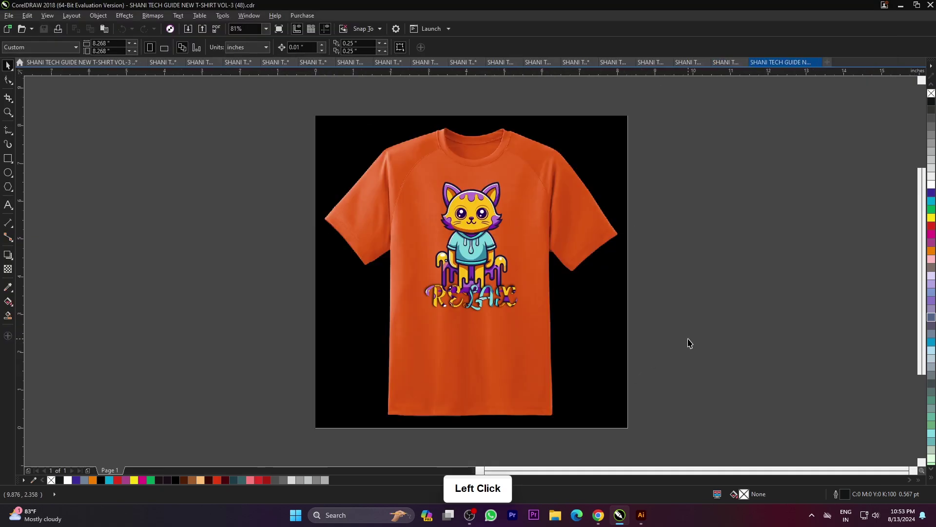
Reopen the file browser and scroll further through the design thumbnails.
key("F4")
left_click(702, 326)
key("ctrl+o")
scroll("down", 3)
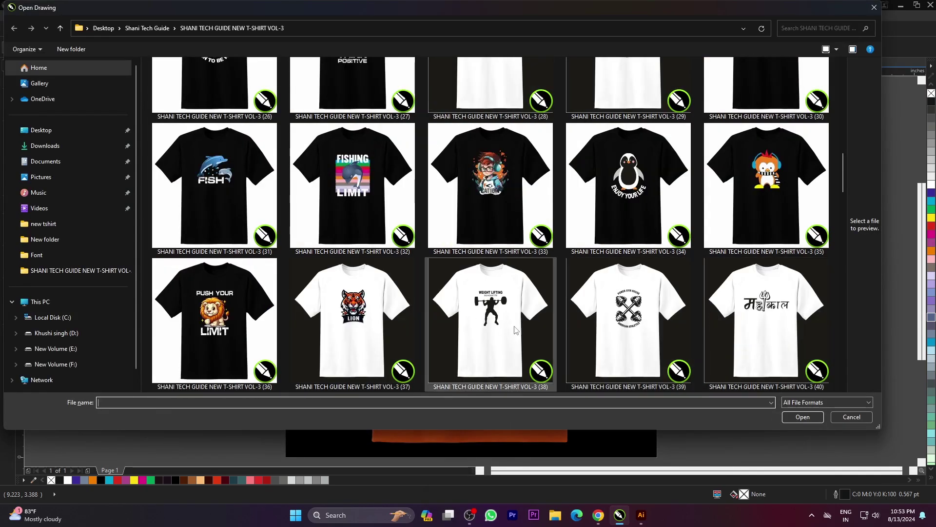
scroll("down", 3)
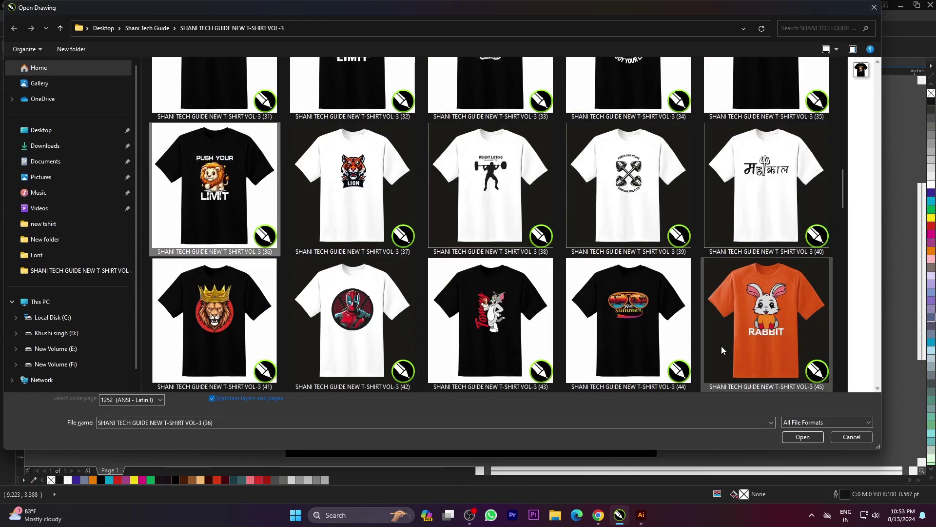
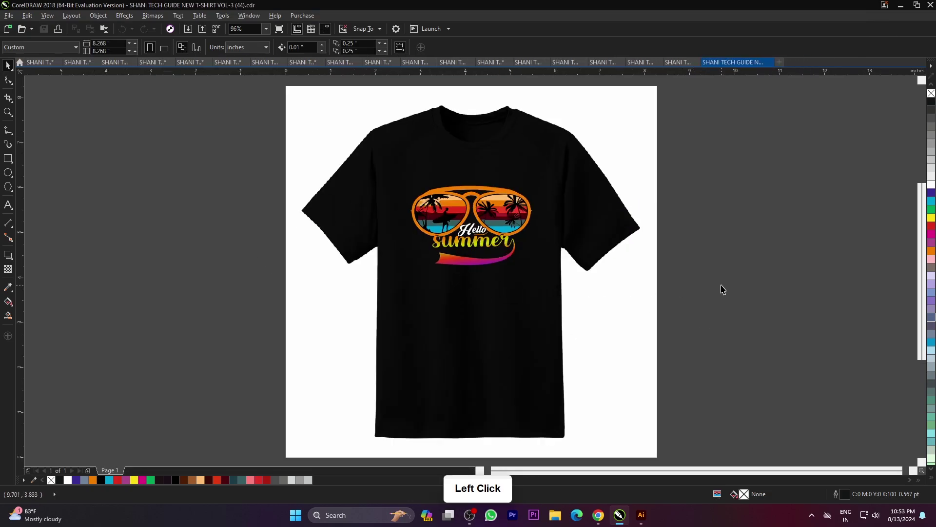
Select the swoosh under Hello Summer and fill it solid purple from the palette.
key("F9")
left_click(738, 270)
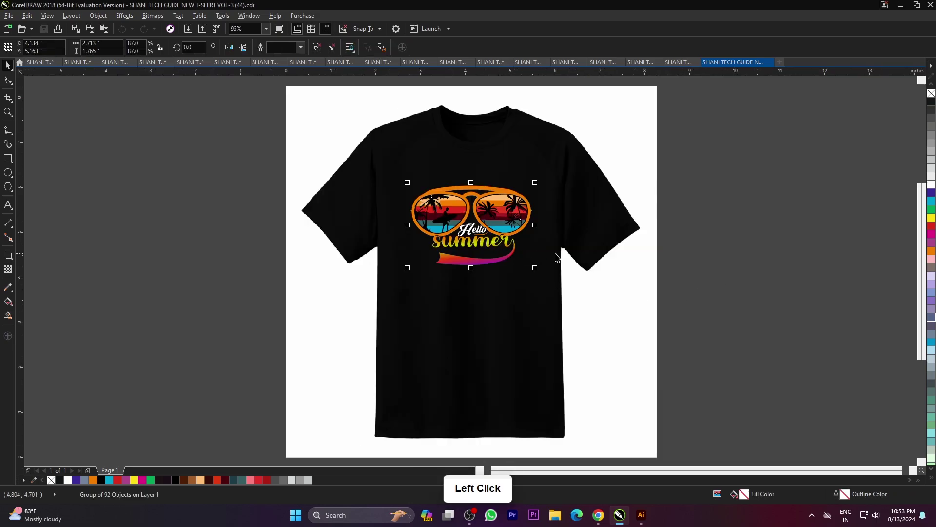
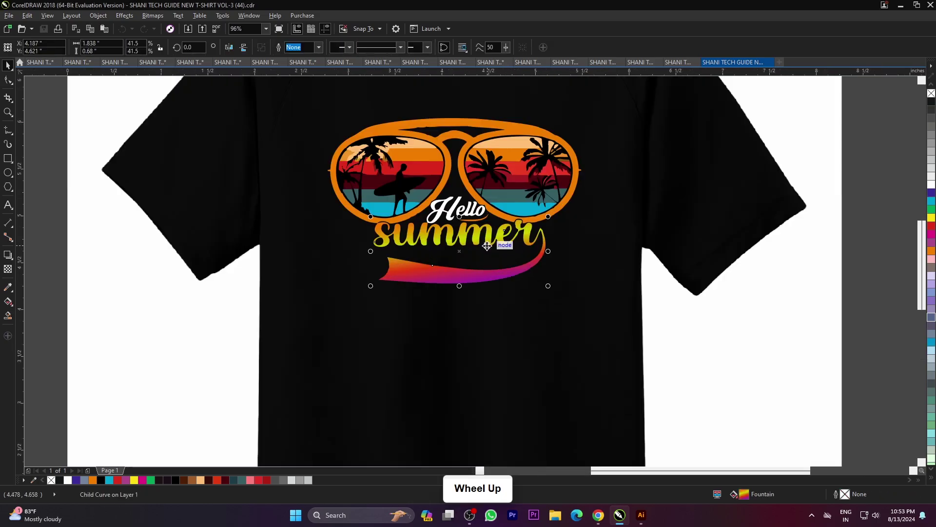
scroll("down", 3)
left_click(934, 232)
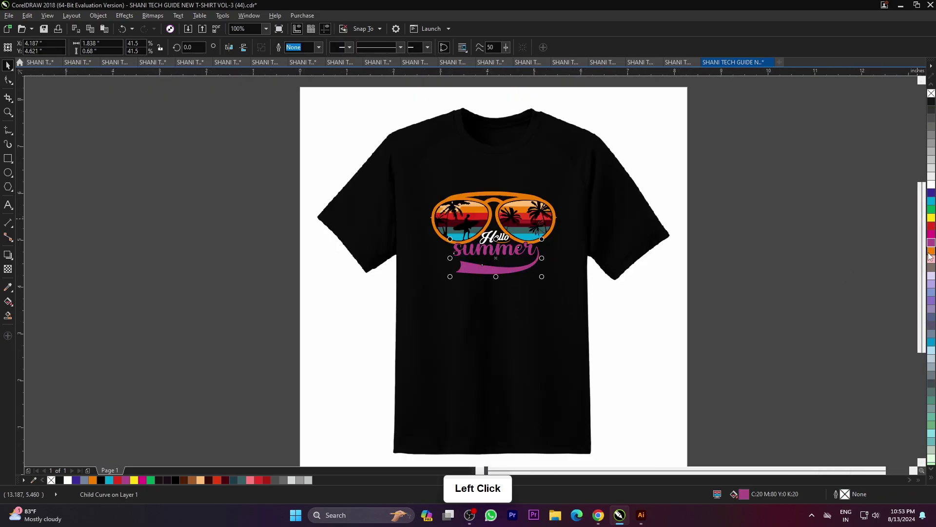
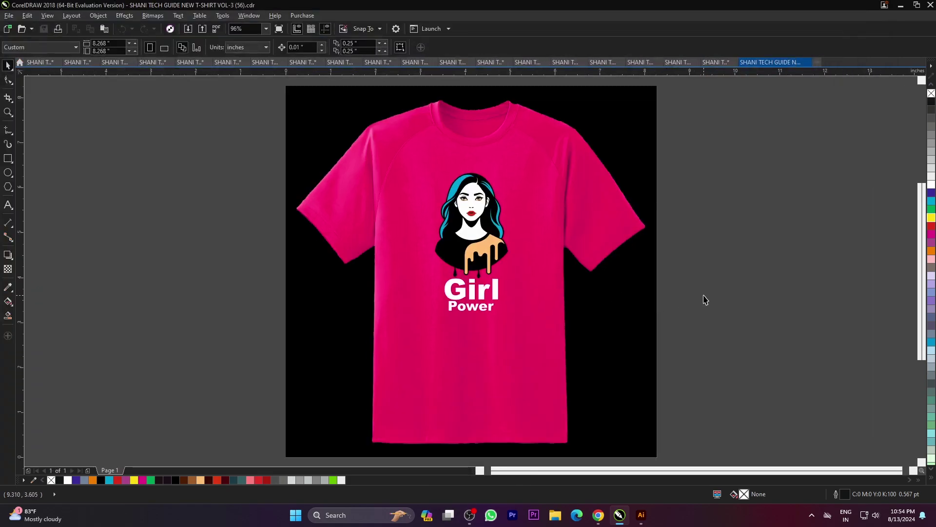
Browse the Open Drawing thumbnails and open the white Positive shirt design.
key("ctrl+o")
scroll("down", 3)
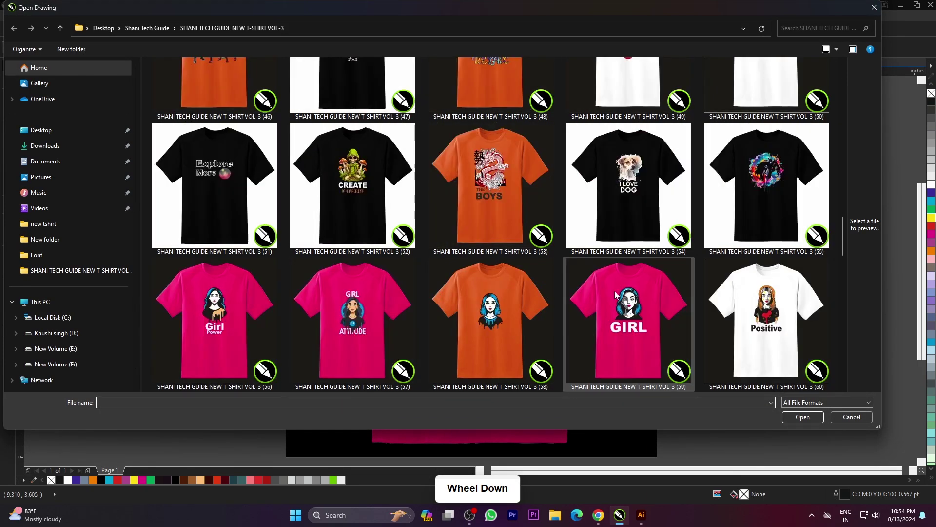
left_click(472, 360)
left_click(810, 448)
left_click(804, 443)
key("F4")
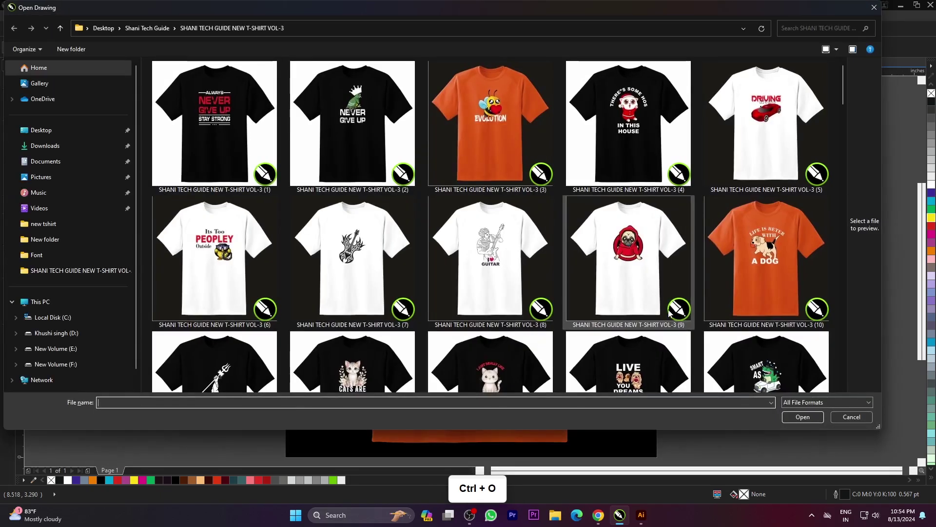
scroll("down", 3)
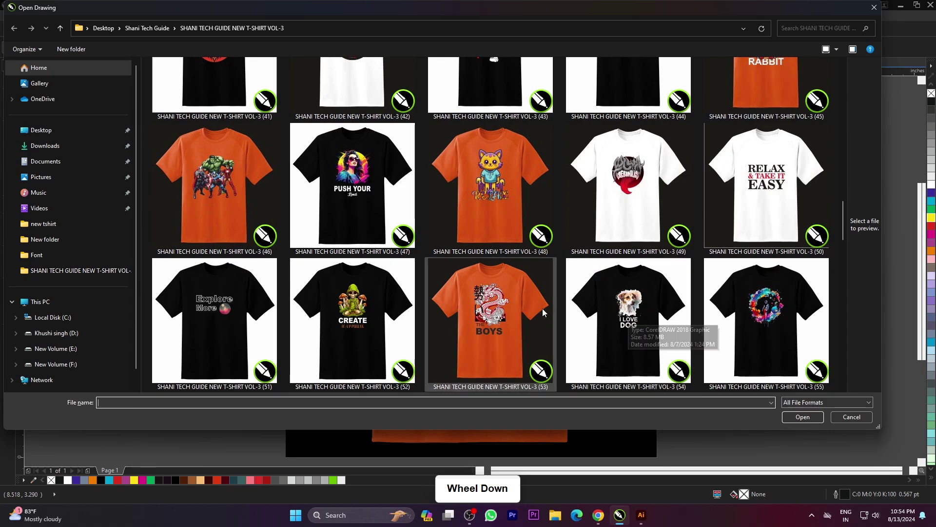
left_click(804, 442)
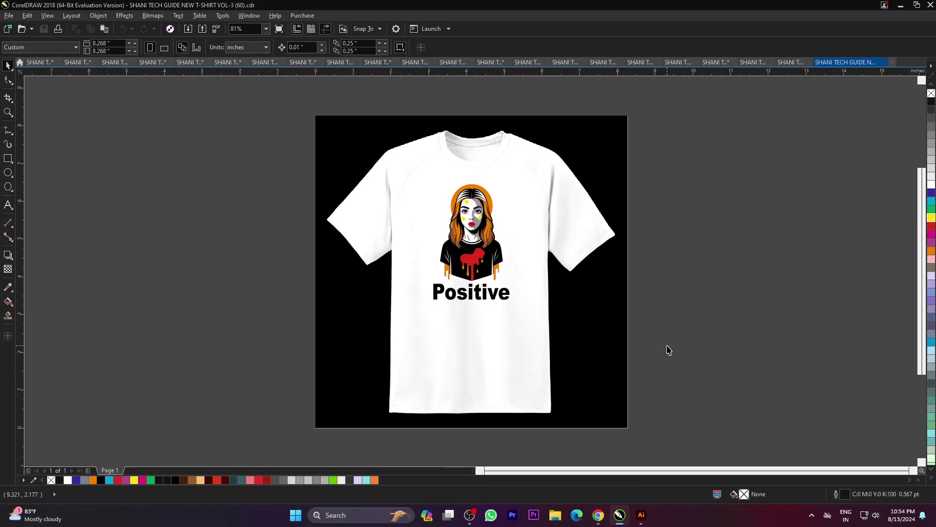
Fit the Positive design in the window and browse for the CREATE HAPPINESS file.
key("F9")
left_click(733, 325)
key("F4")
left_click(785, 243)
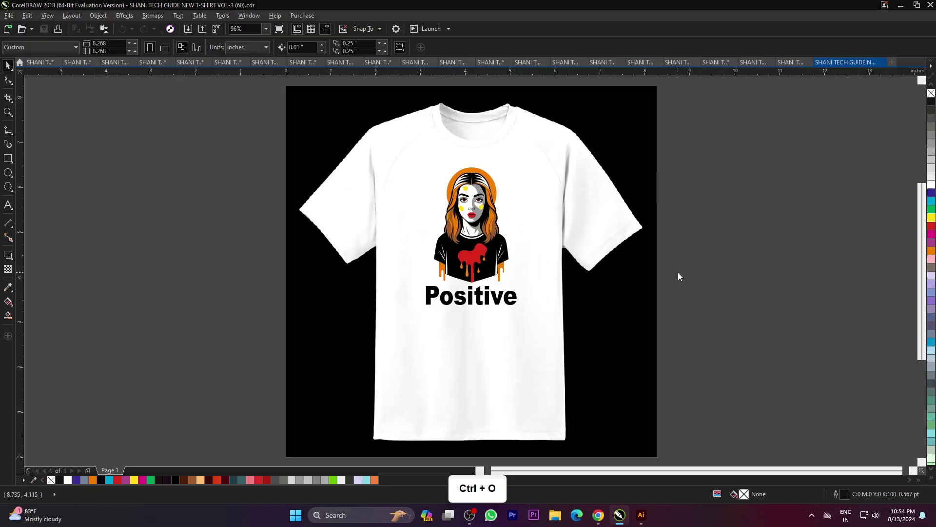
key("ctrl+o")
scroll("down", 3)
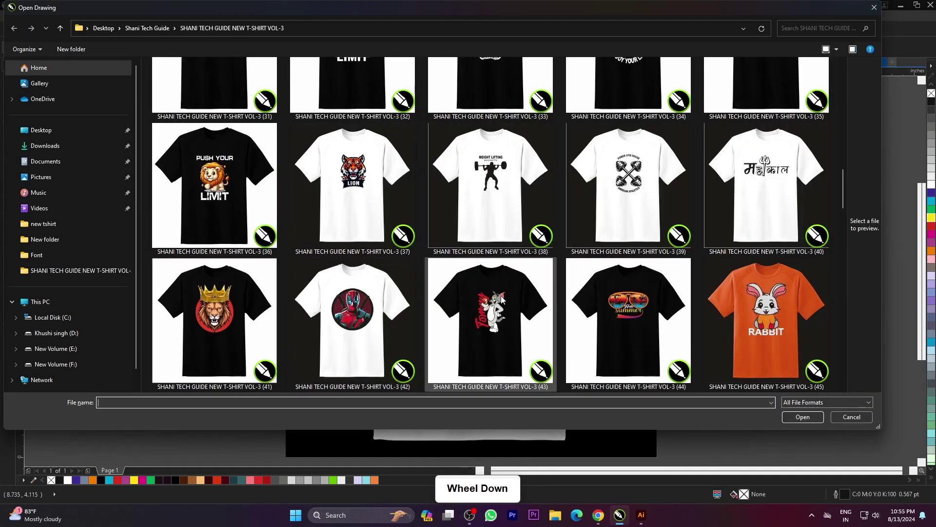
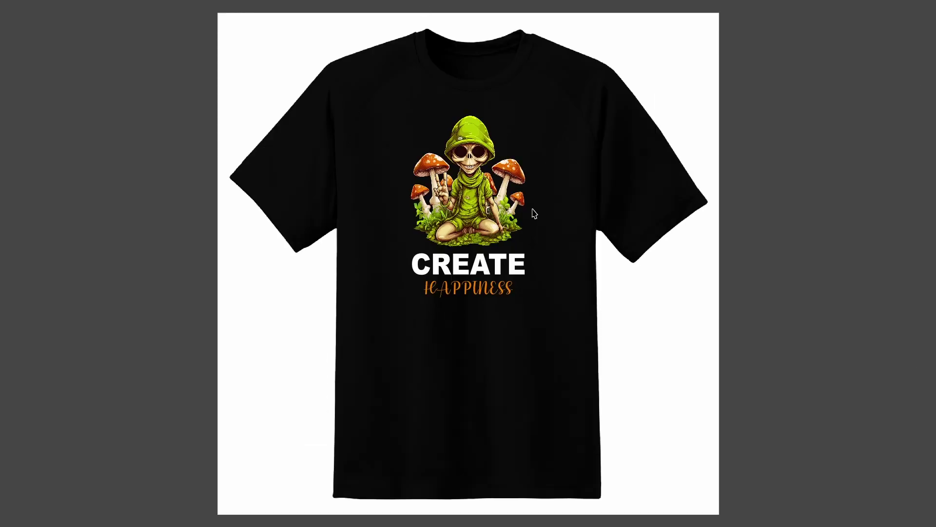
Browse the Open Drawing thumbnails and open the orange THE BOYS dragon design.
key("ctrl+o")
scroll("down", 3)
scroll("down", 3)
scroll("down", 3)
left_click(519, 239)
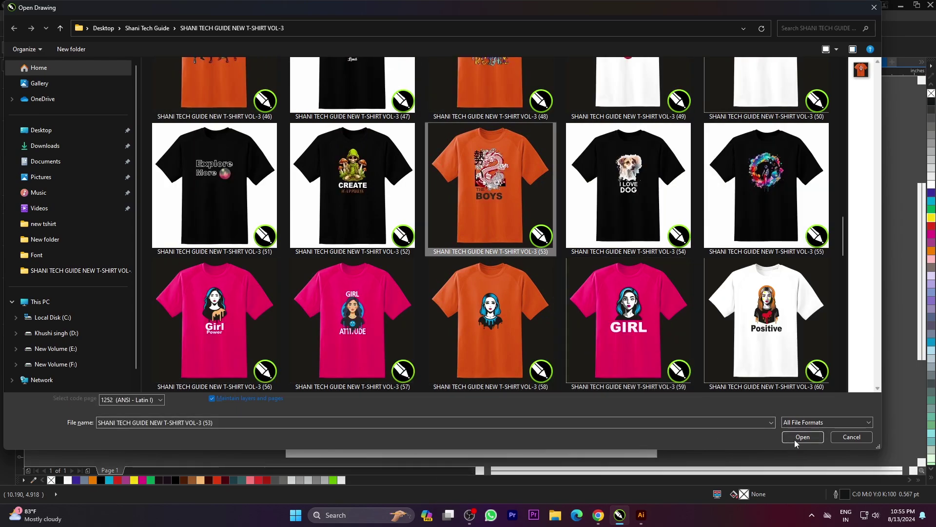
left_click(803, 442)
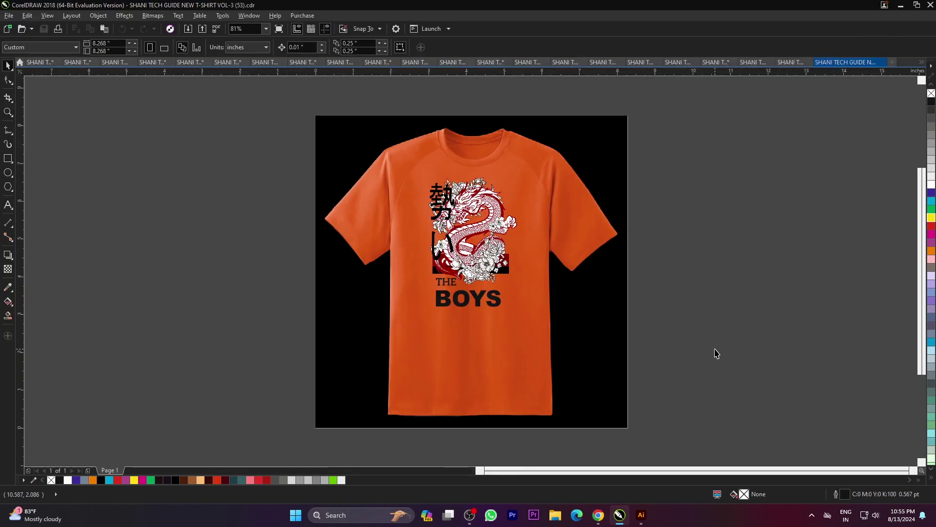
Fit the dragon design in view and browse the folder thumbnails for the next file.
key("F4")
key("F9")
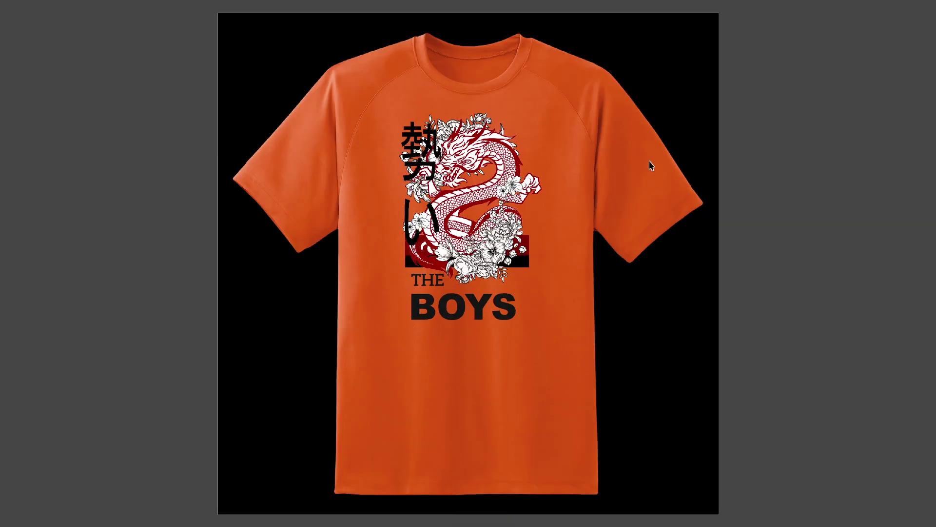
left_click(800, 223)
key("ctrl+o")
scroll("down", 3)
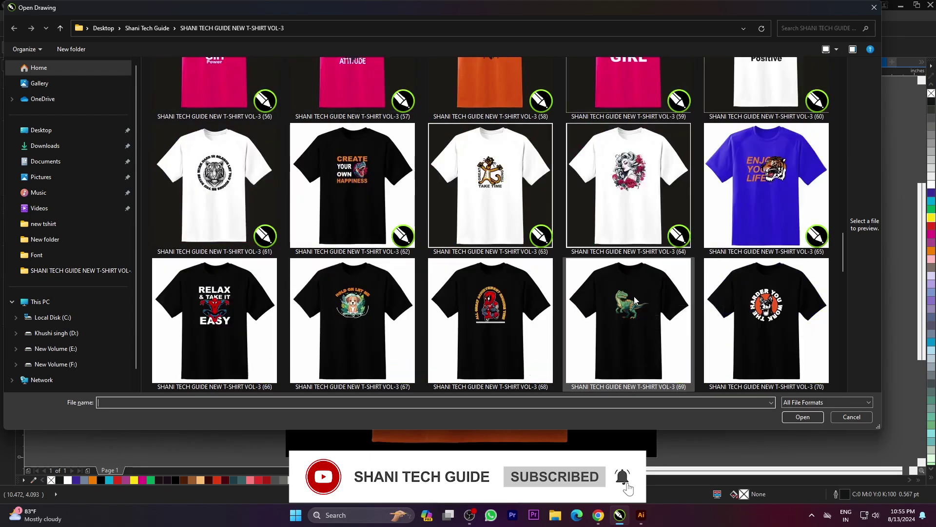
scroll("down", 3)
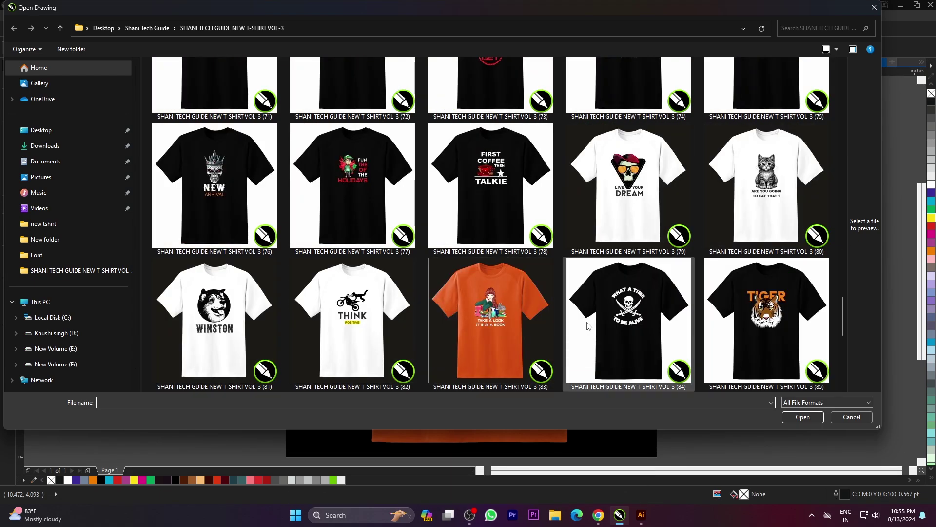
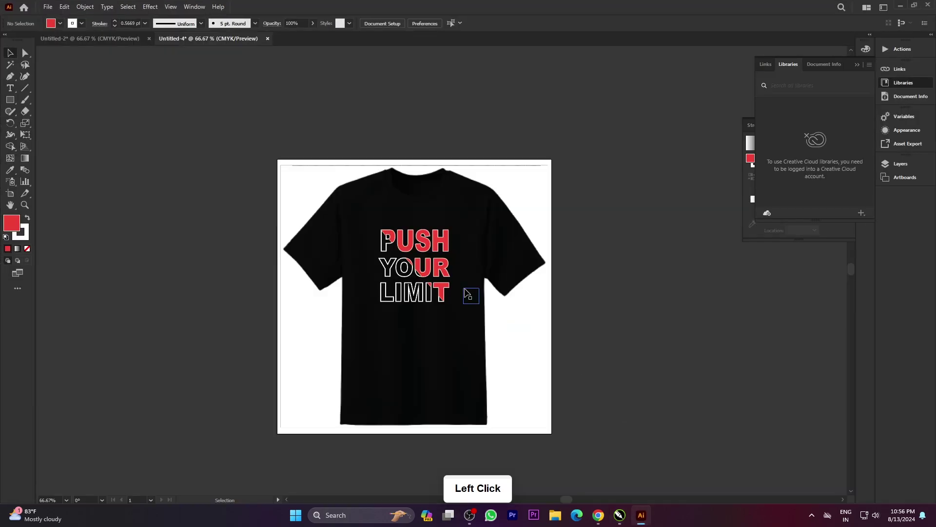
Load the spider Relax design and select the whole artwork group with its Relax lettering.
left_click(78, 41)
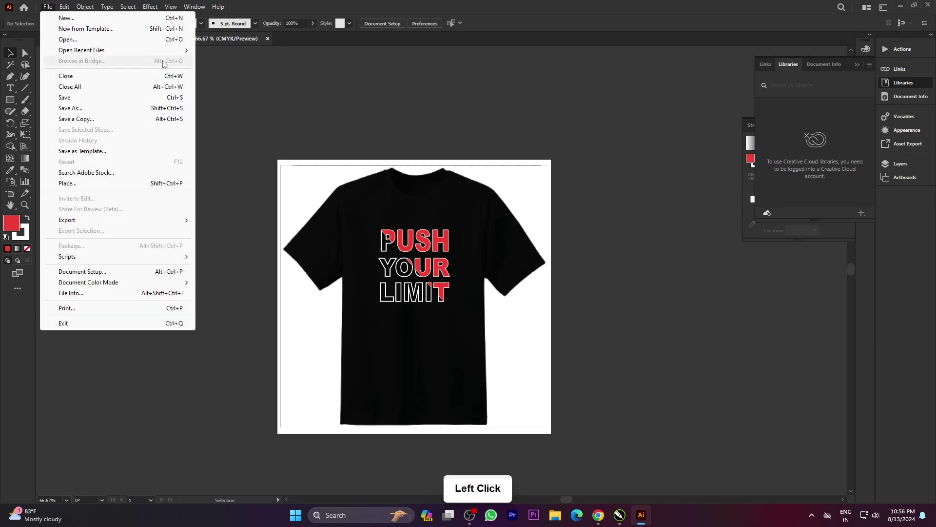
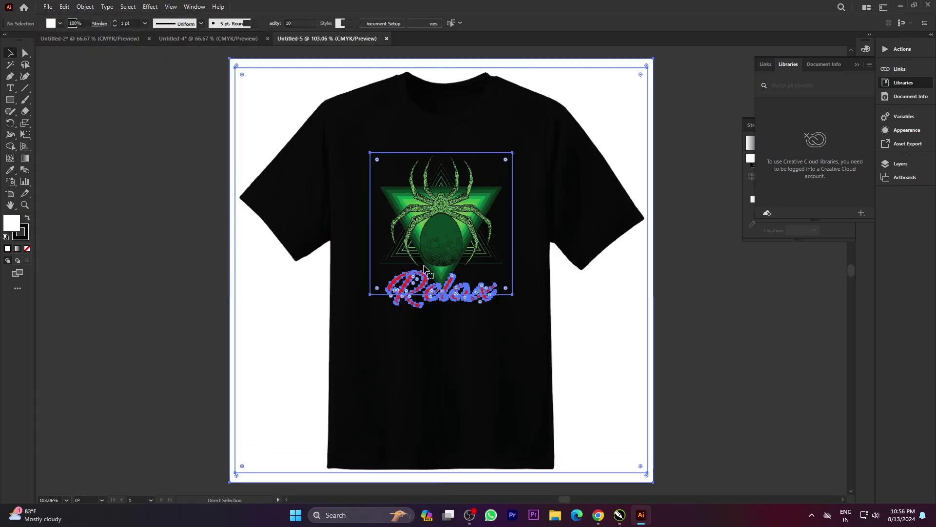
left_click(429, 266)
scroll("up", 3)
scroll("down", 3)
scroll("up", 3)
scroll("down", 3)
left_click(431, 287)
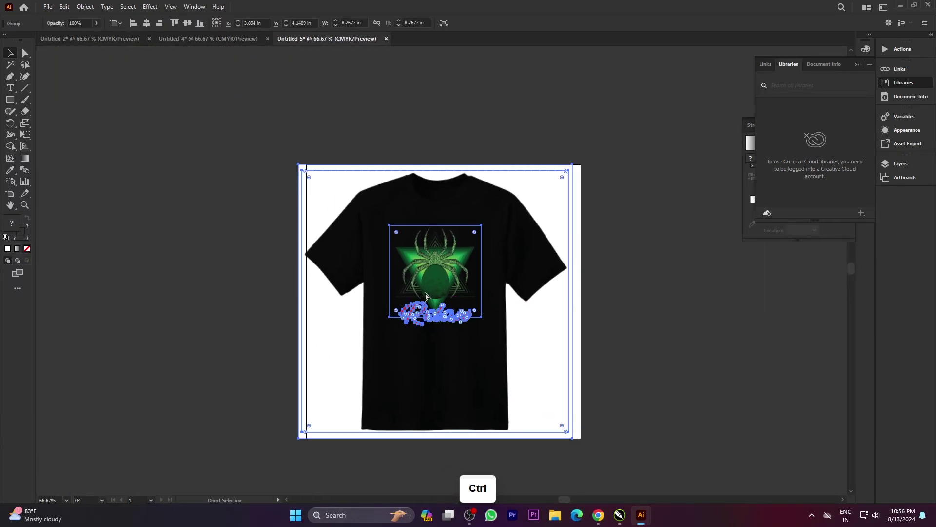
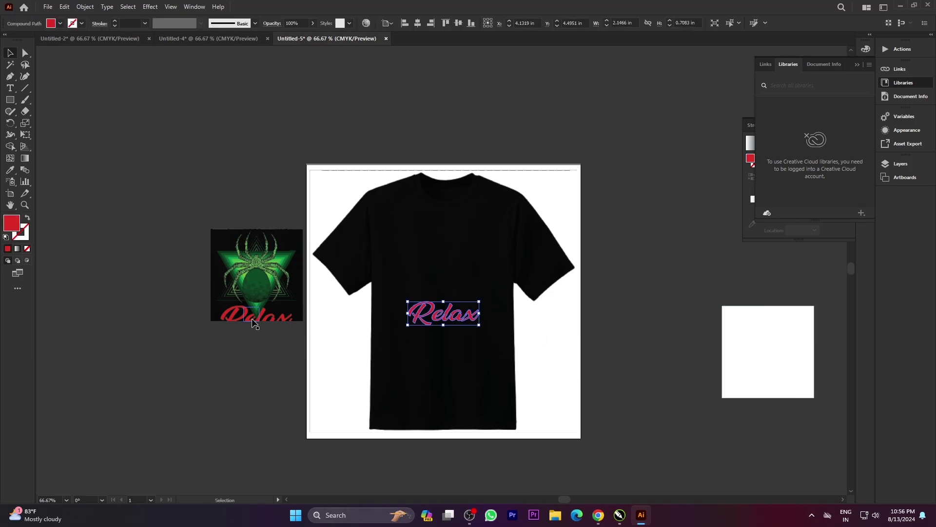
Start Publish to PDF for the spider Relax design in CorelDRAW, showing its export settings.
scroll("up", 3)
scroll("down", 3)
left_click(25, 99)
left_click(17, 55)
left_click(216, 29)
left_click(64, 114)
scroll("down", 3)
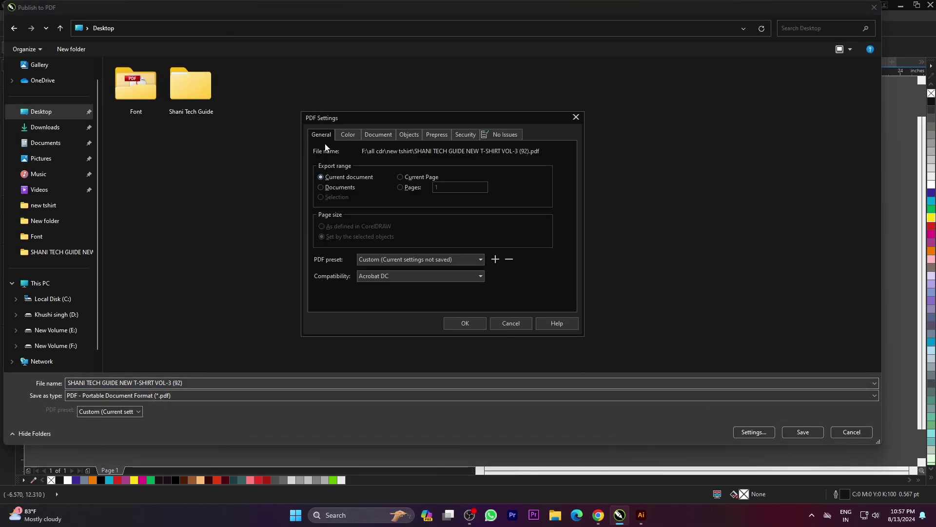
Accept the PDF settings, publish the spider Relax design to PDF and open it in Acrobat.
left_click(381, 133)
left_click(466, 332)
left_click(814, 438)
left_click(769, 483)
left_click(701, 492)
left_click(628, 182)
double_click(34, 222)
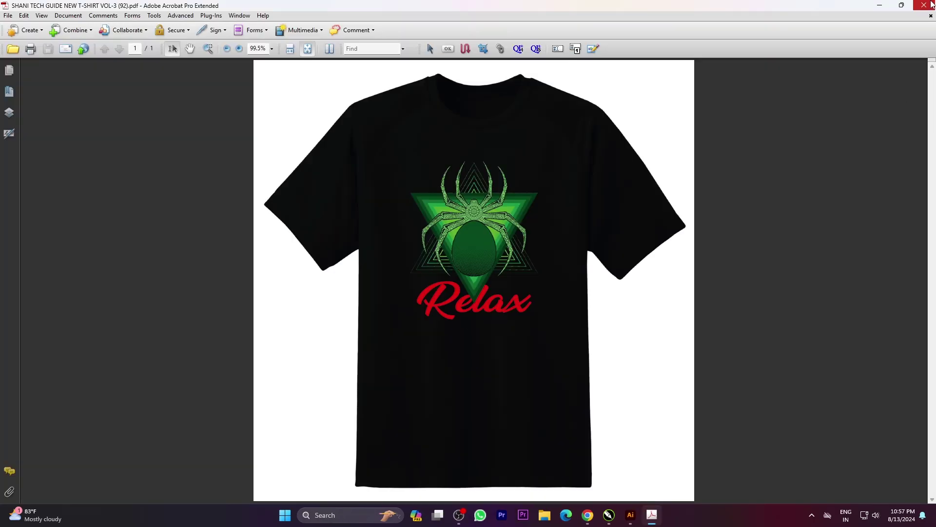
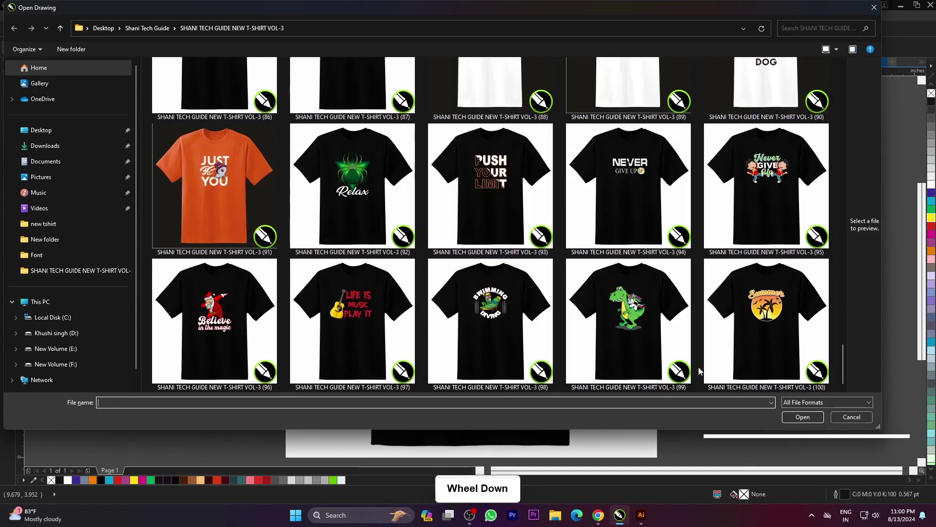
Scroll back up through the Open Drawing thumbnails looking for the Live Your Dream file.
scroll("up", 3)
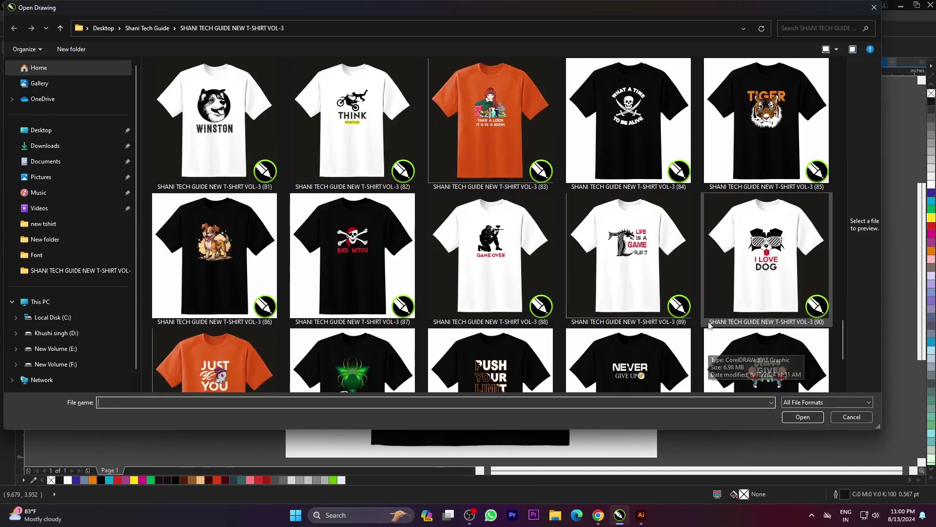